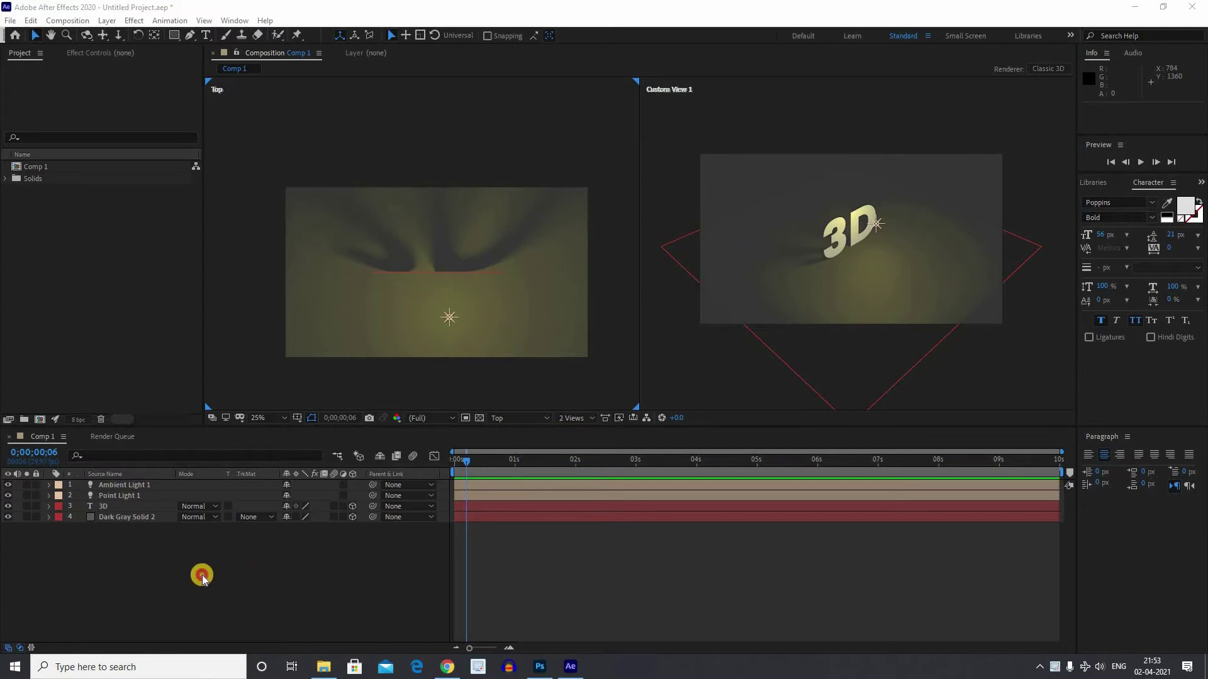
Step: Select Point Light 1 in the timeline to edit its light settings
click(205, 577)
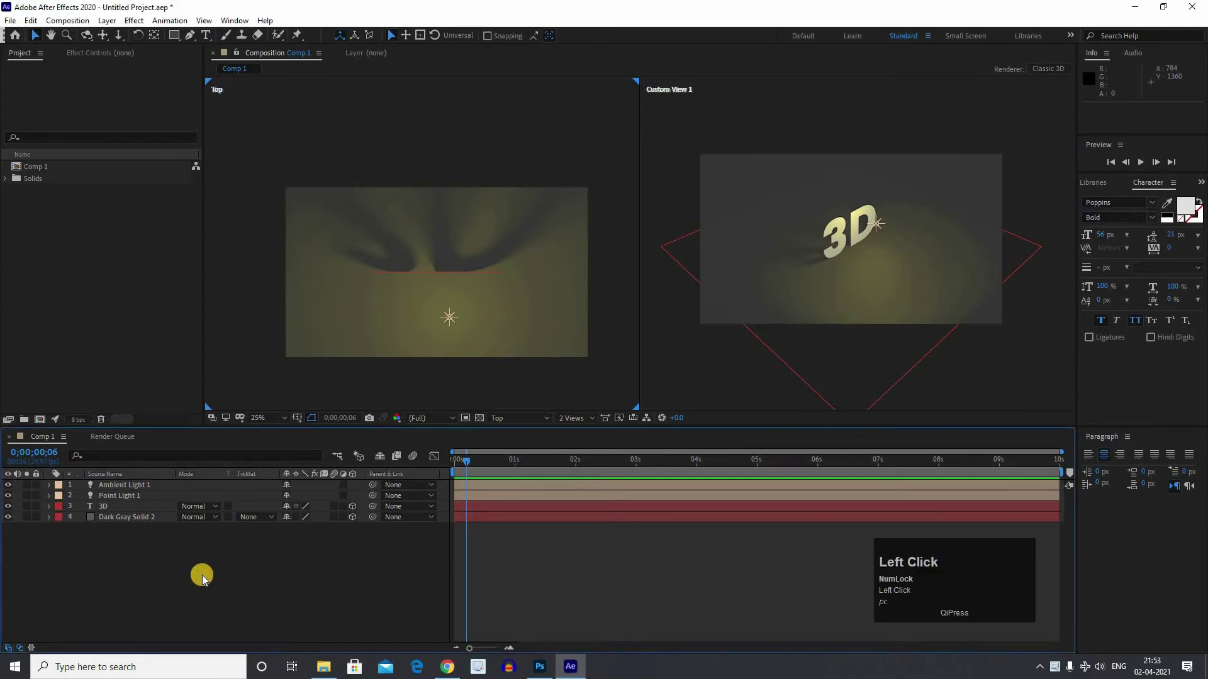
text(pc)
click(205, 577)
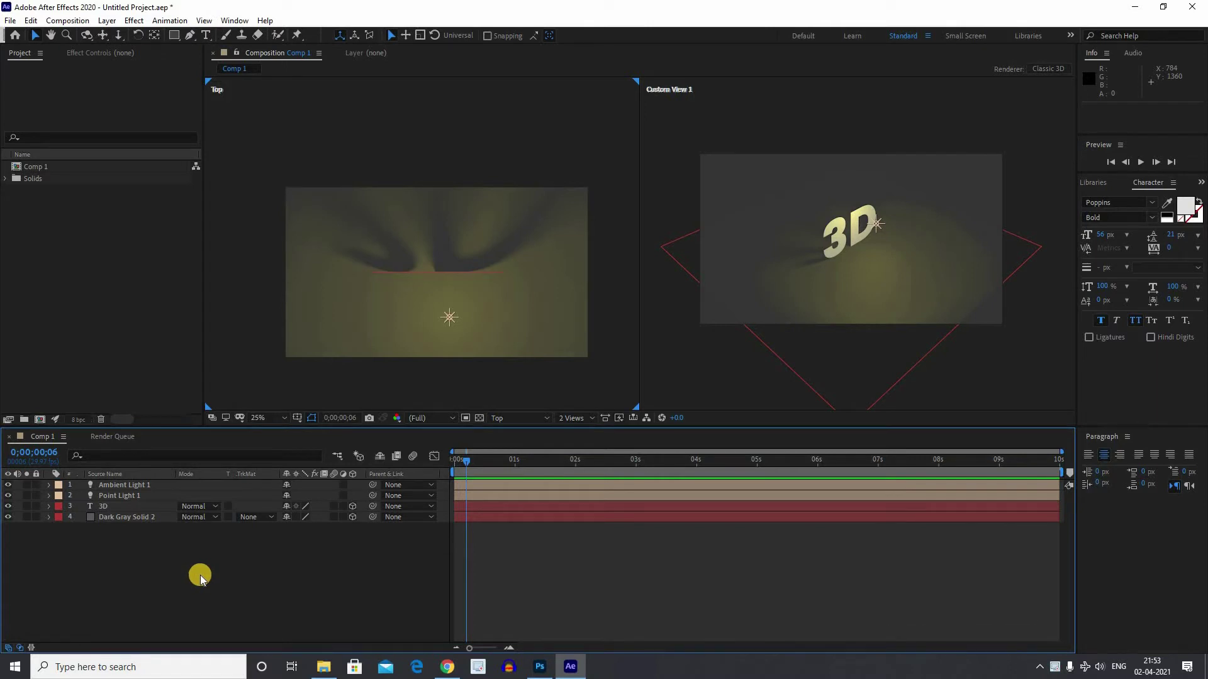
click(201, 577)
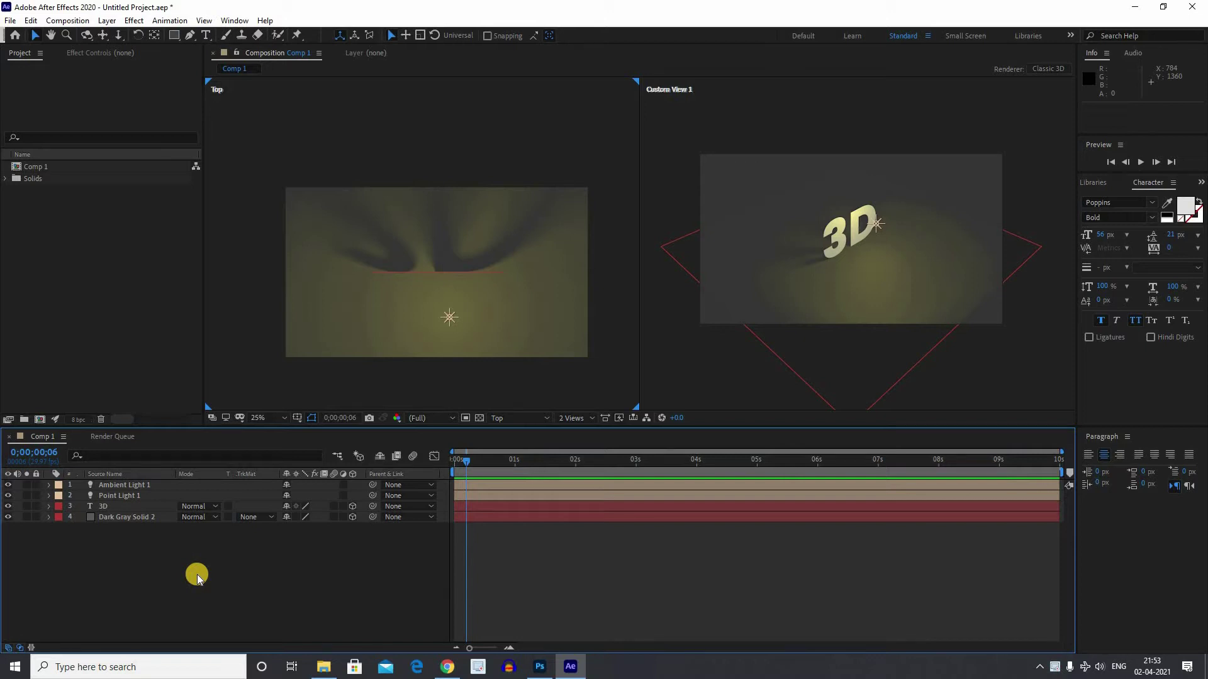
click(121, 514)
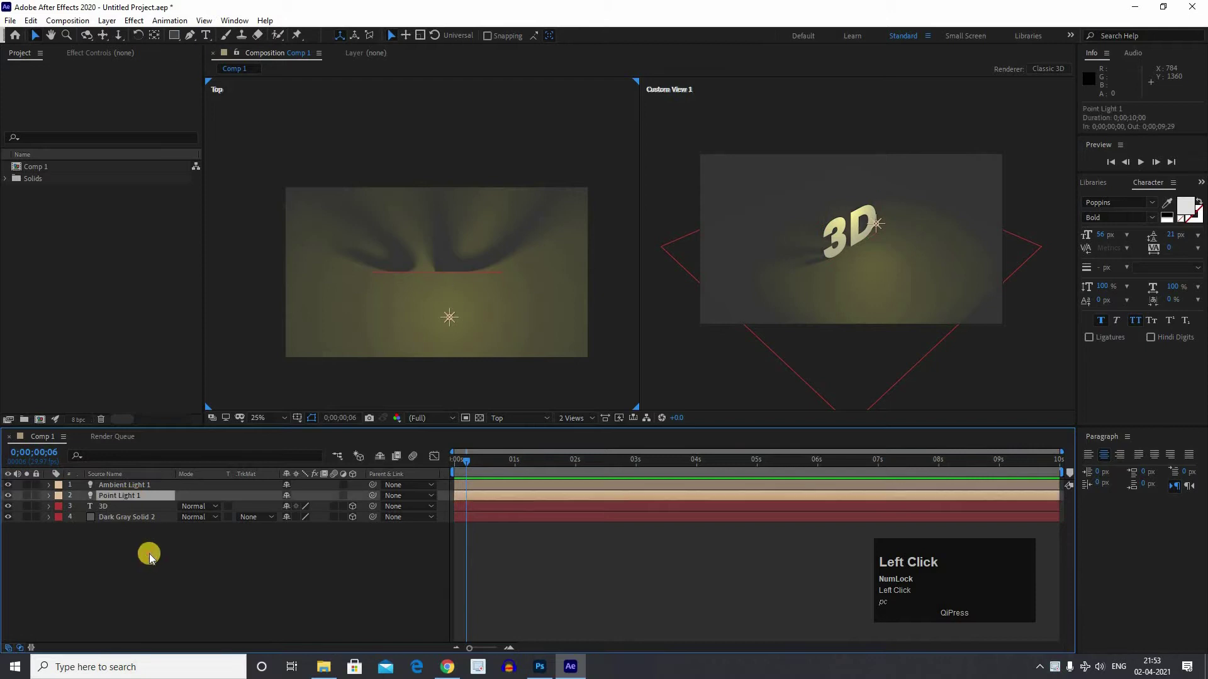
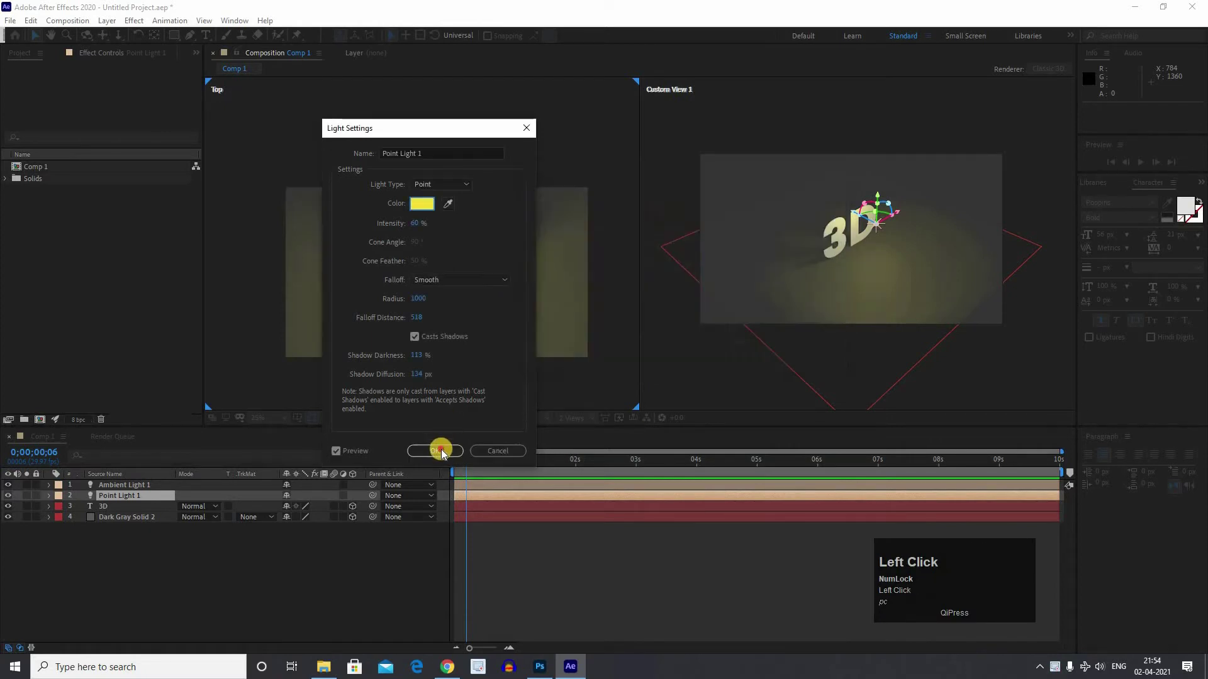
Step: Make Point Light 1 yellow at 60% intensity, casting shadows with 134 px diffusion
text(pc)
click(137, 579)
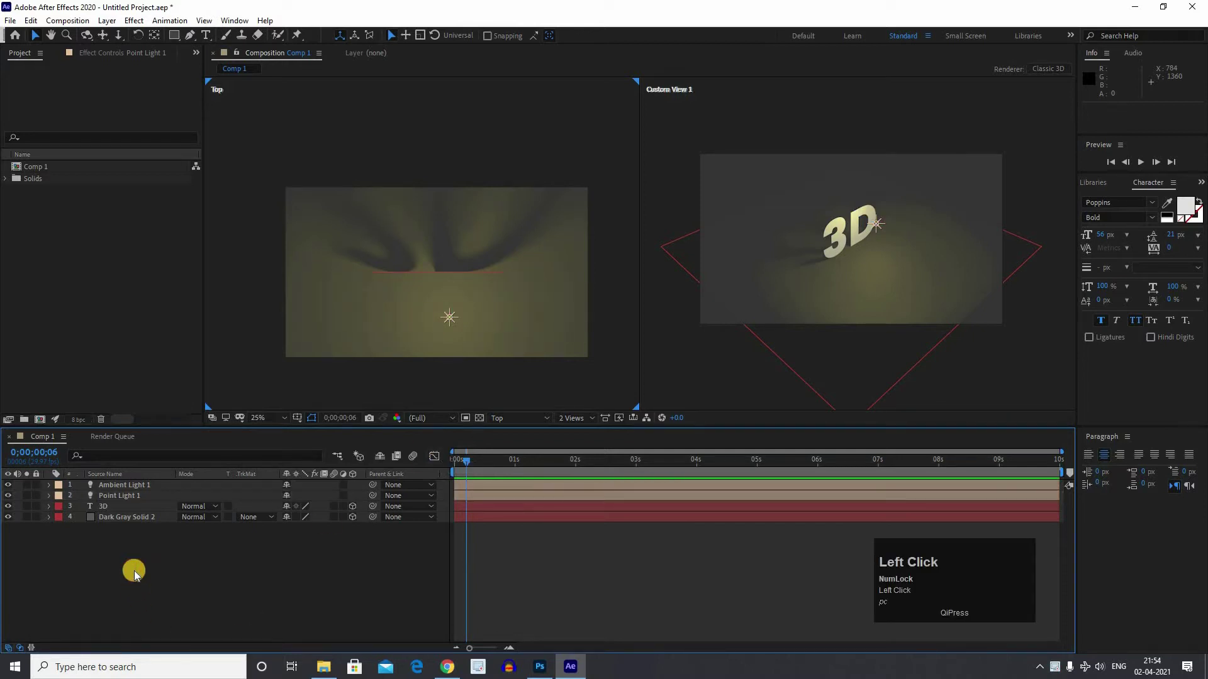
text(pc)
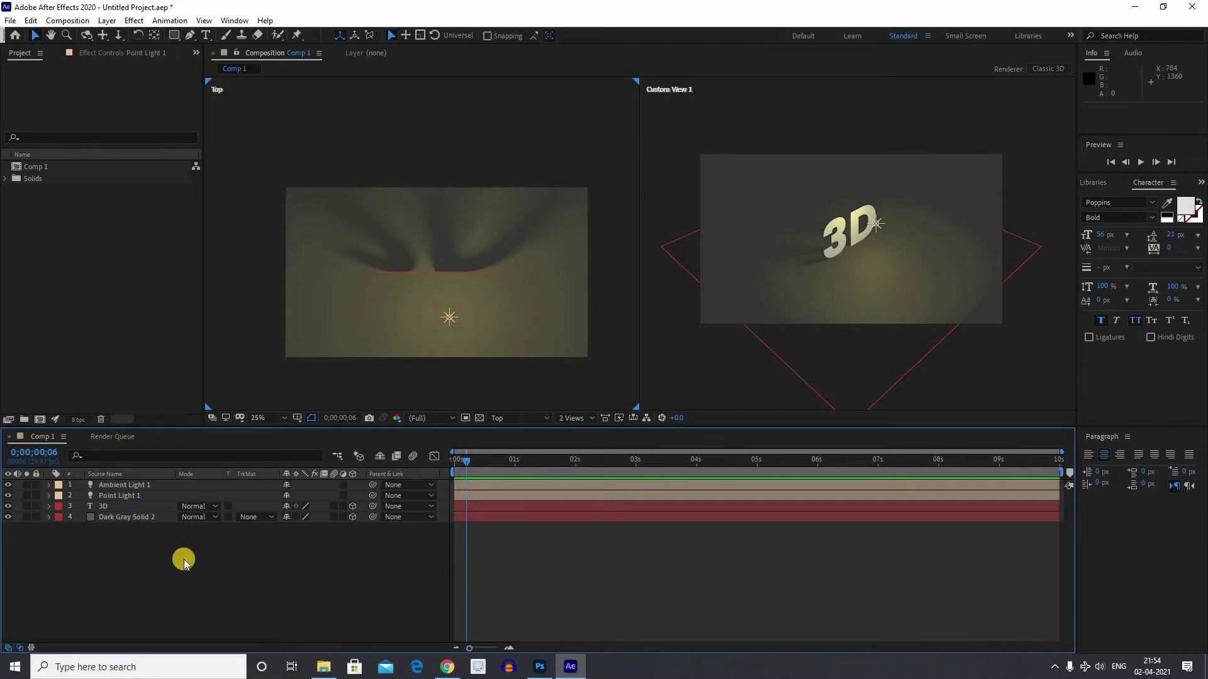
Step: Add a new parallel light: orange color, 1000% intensity, Casts Shadows enabled
right_click(220, 490)
click(436, 457)
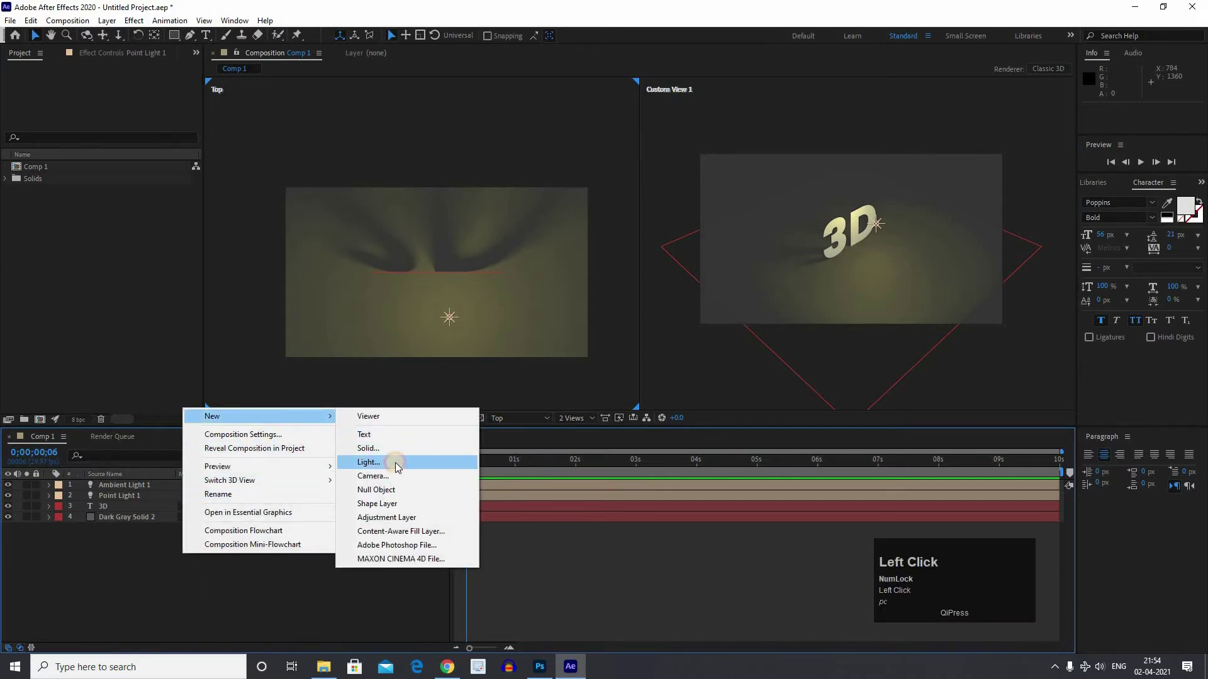
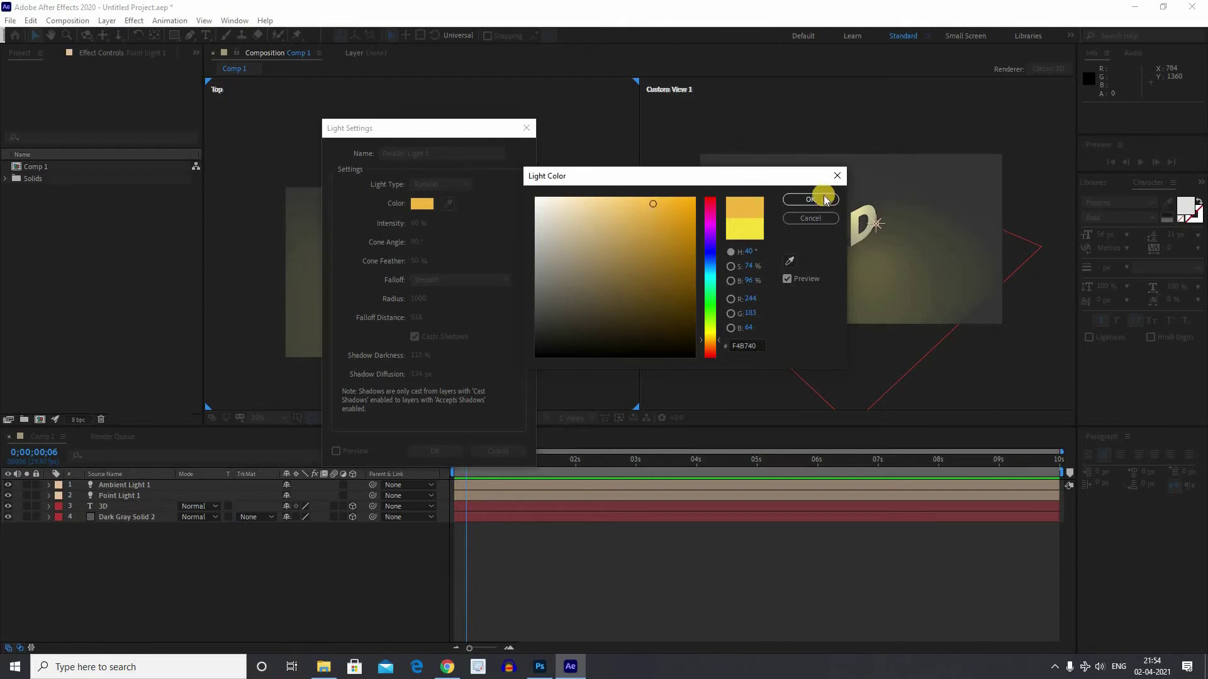
click(364, 274)
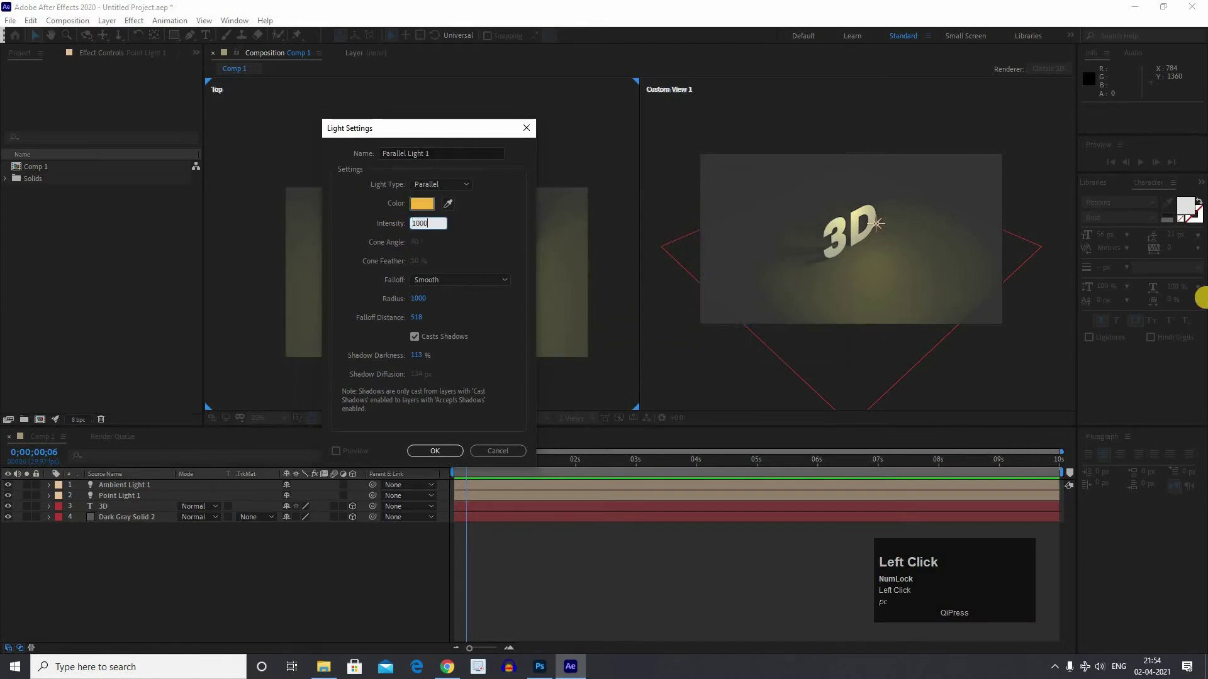
click(423, 303)
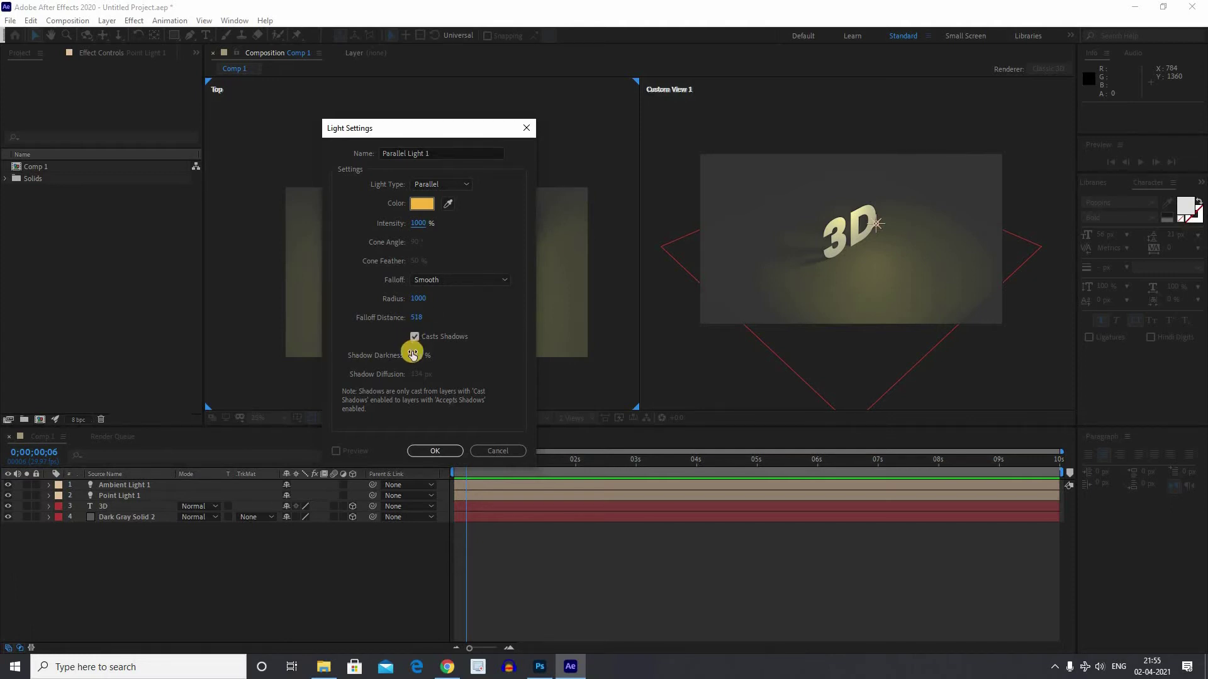
click(419, 343)
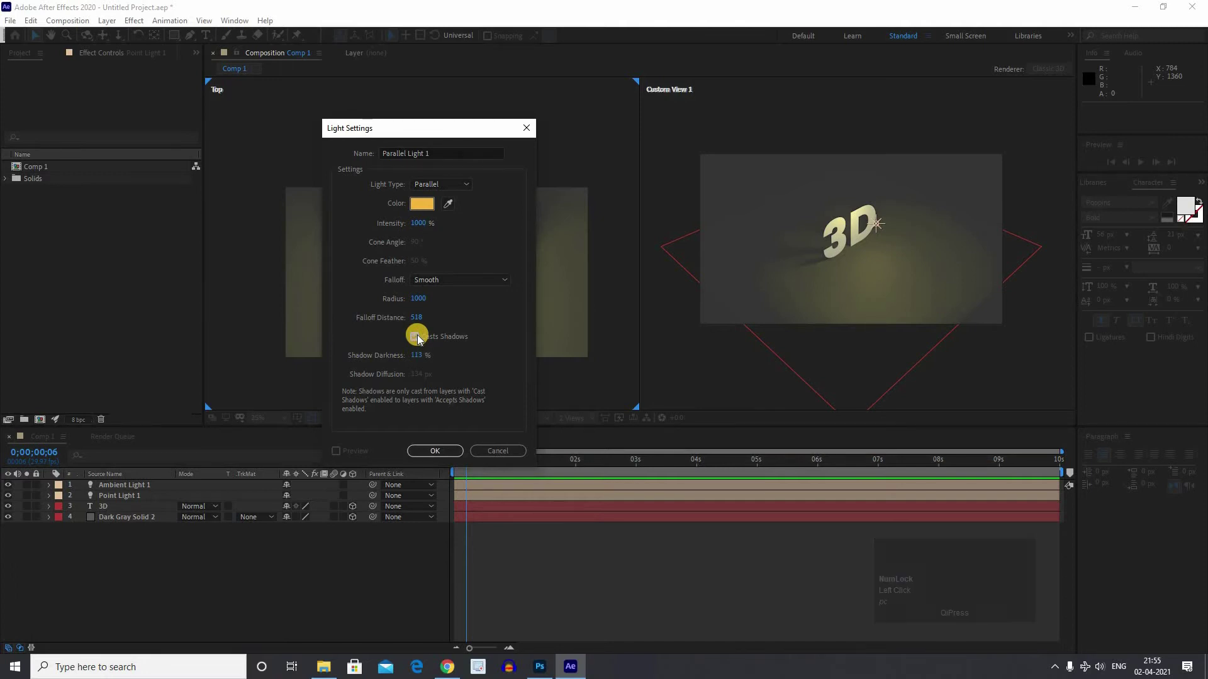
Step: Create the parallel light and switch the left viewer from Top to Front view
click(441, 457)
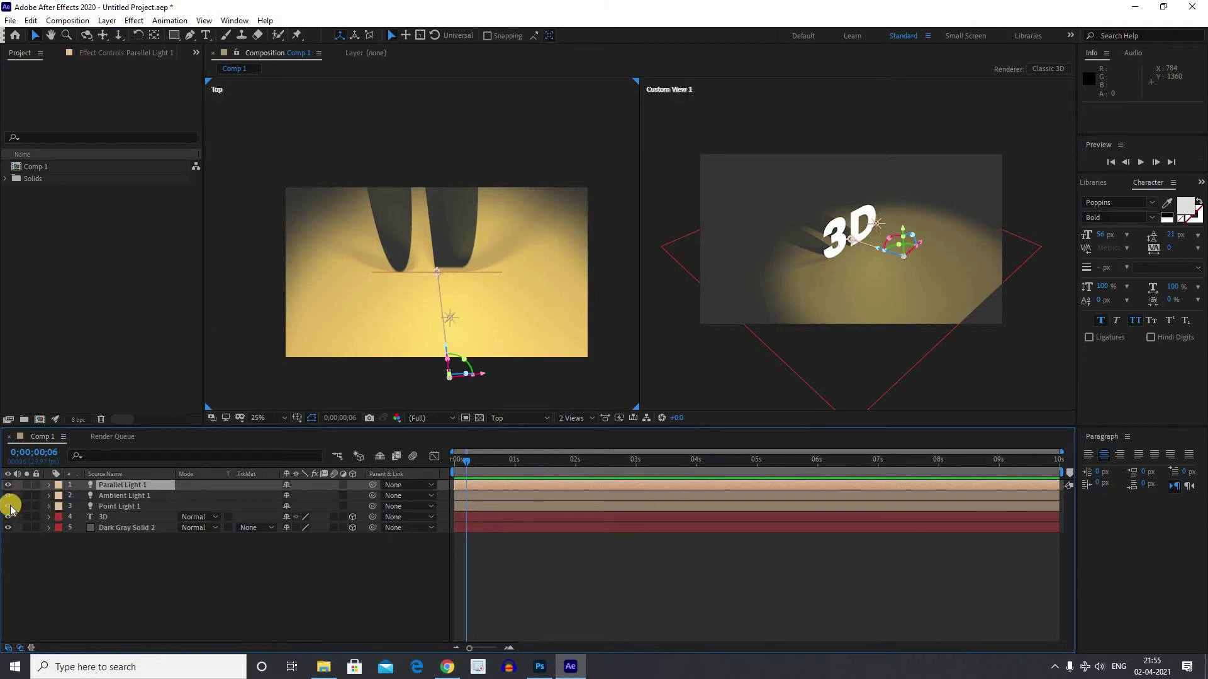
click(10, 514)
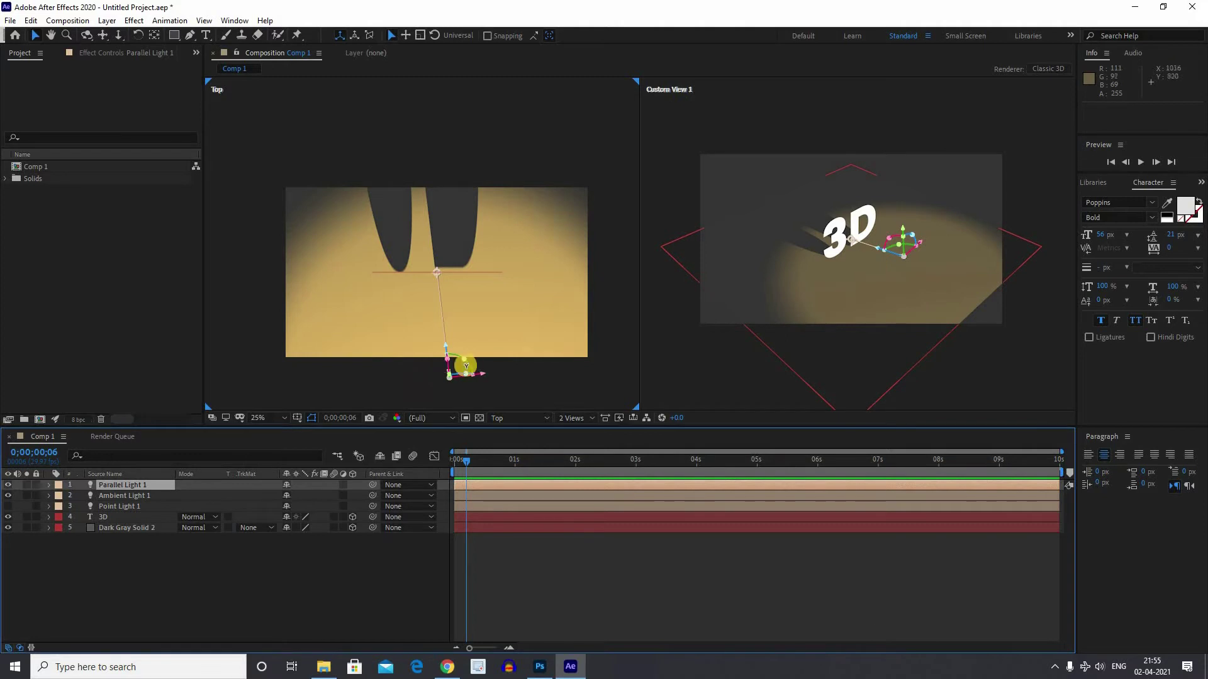
click(500, 365)
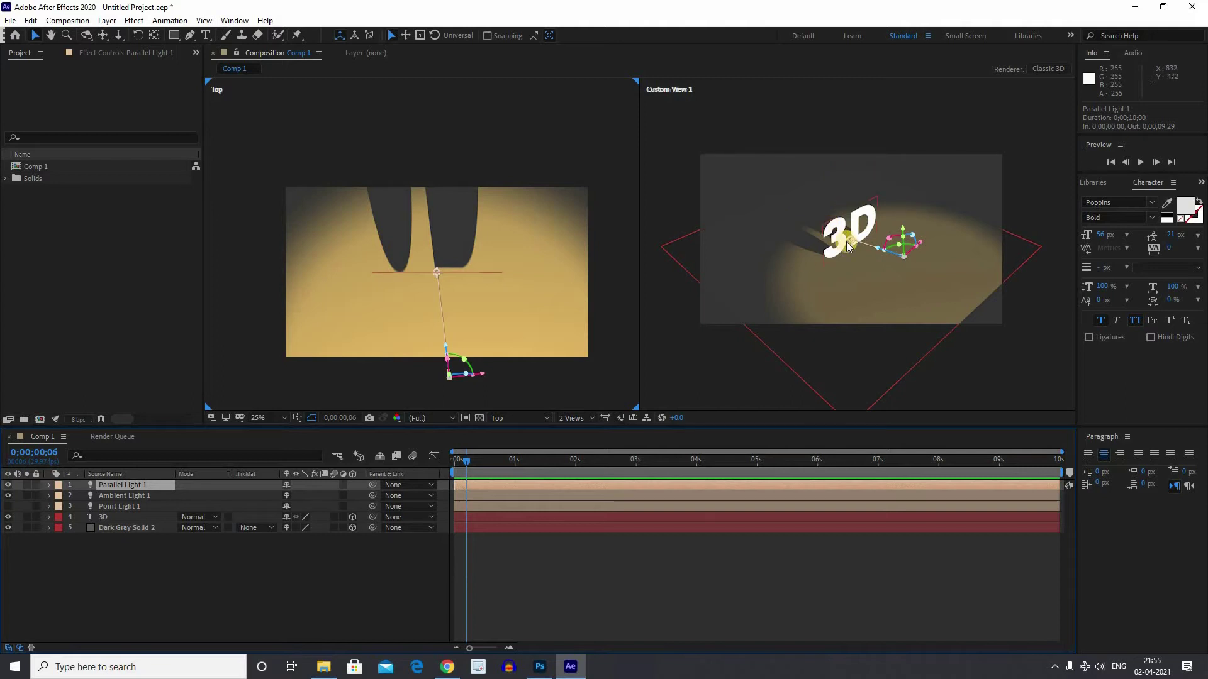
scroll(up, 3)
scroll(down, 3)
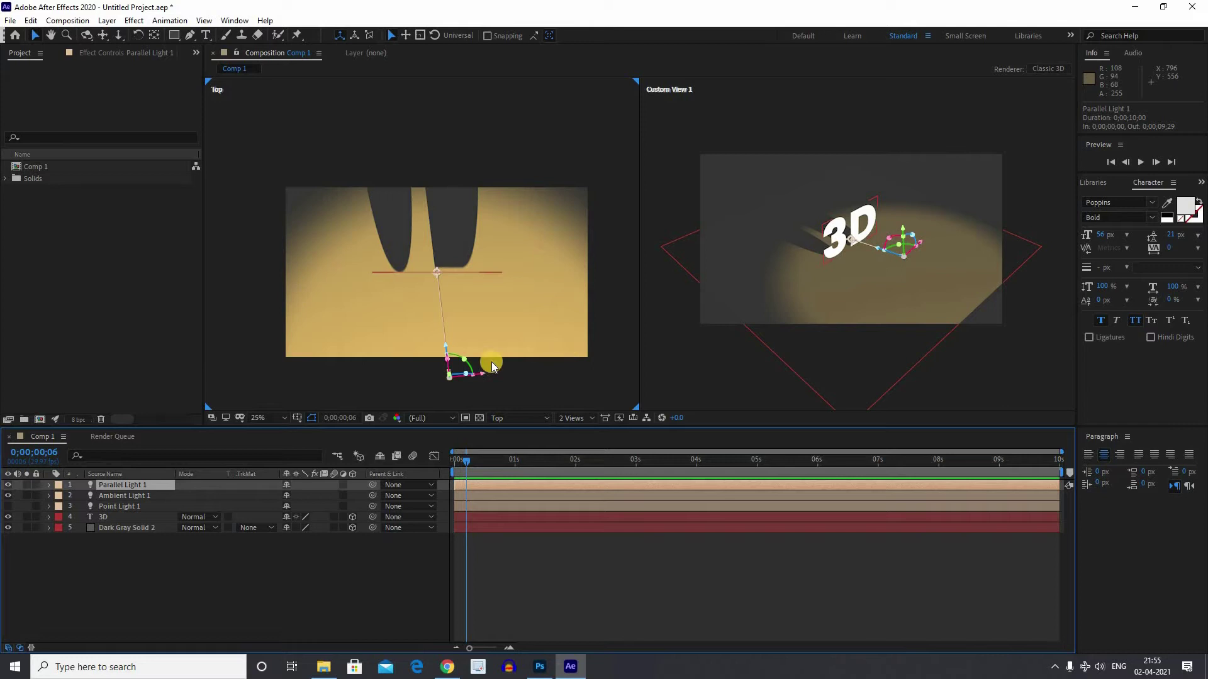
Step: Select Parallel Light 1 and drag it higher above the 3D text
click(526, 428)
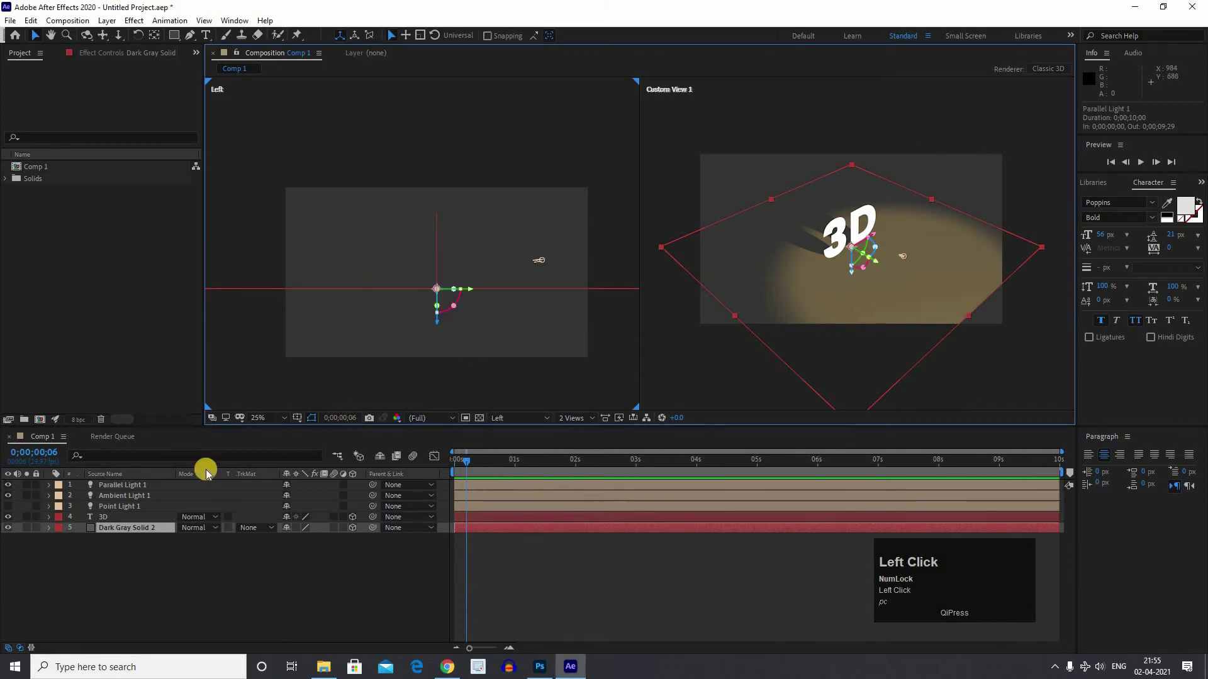
click(509, 283)
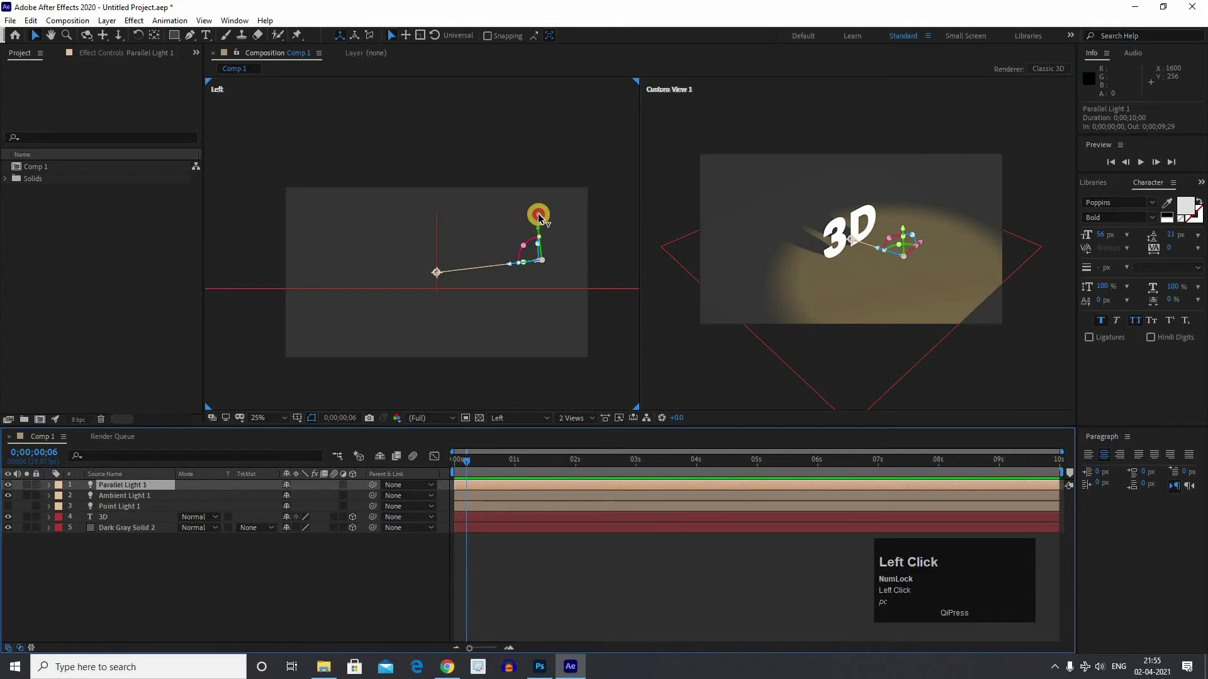
drag(545, 210, 543, 212)
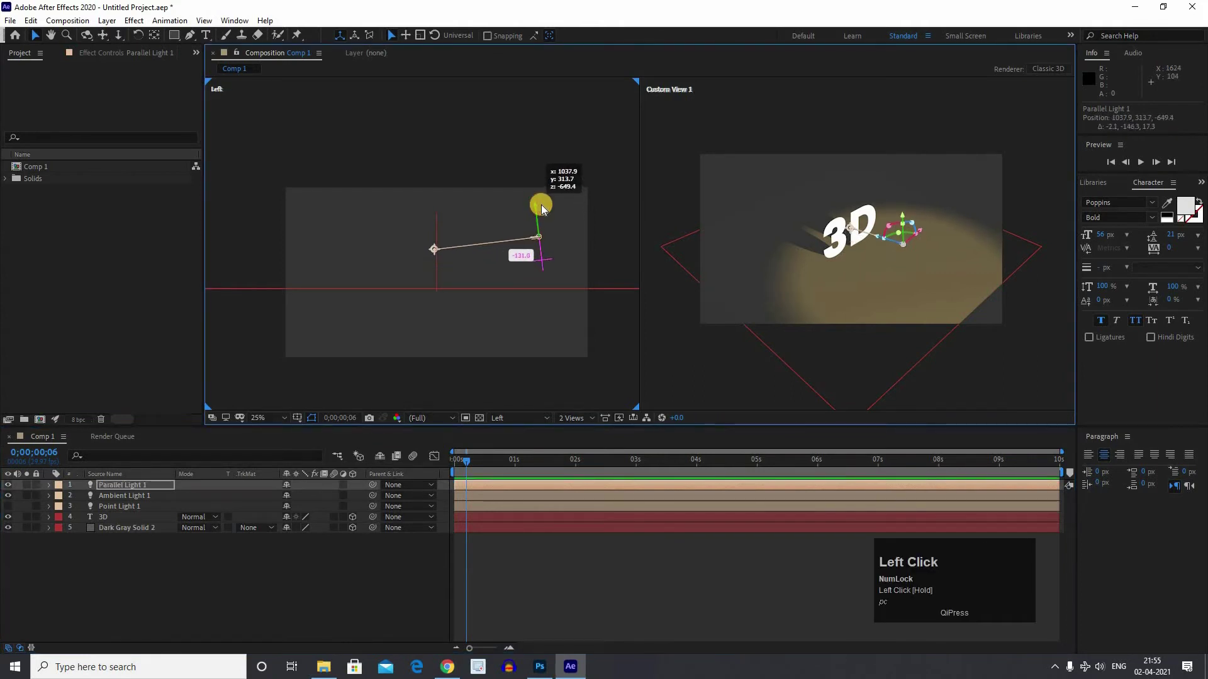
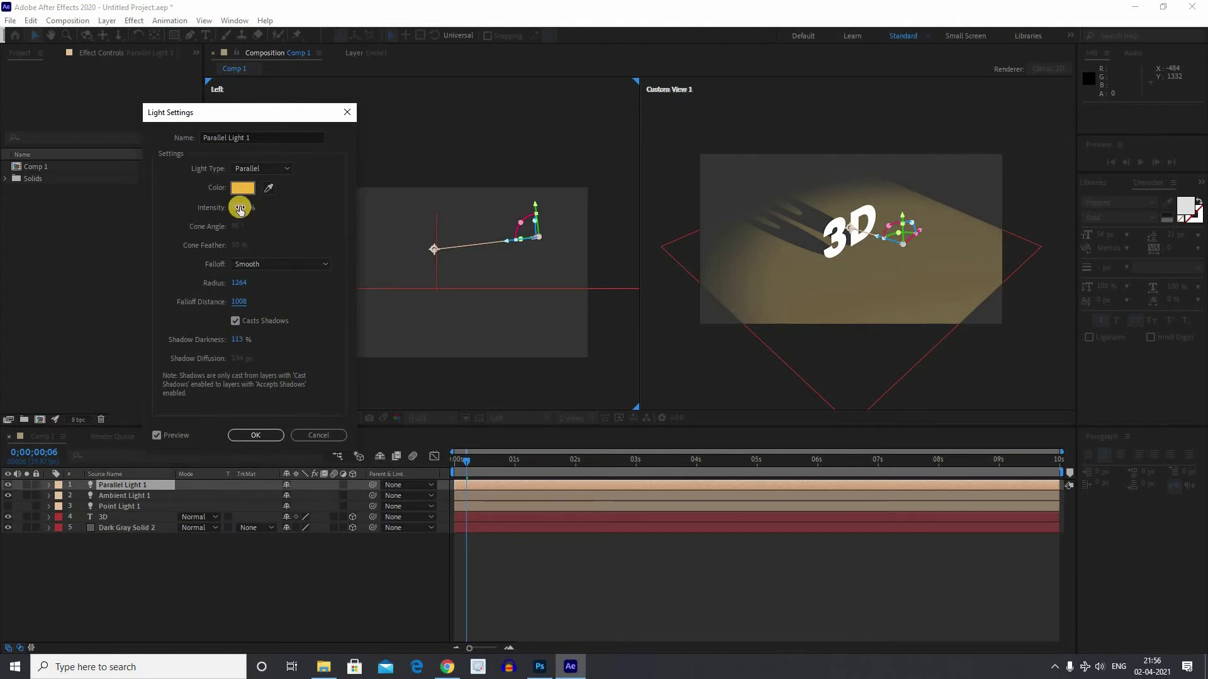
Step: Set the parallel light to pale cyan, 1325% intensity, radius 1264, falloff distance 1008
click(199, 217)
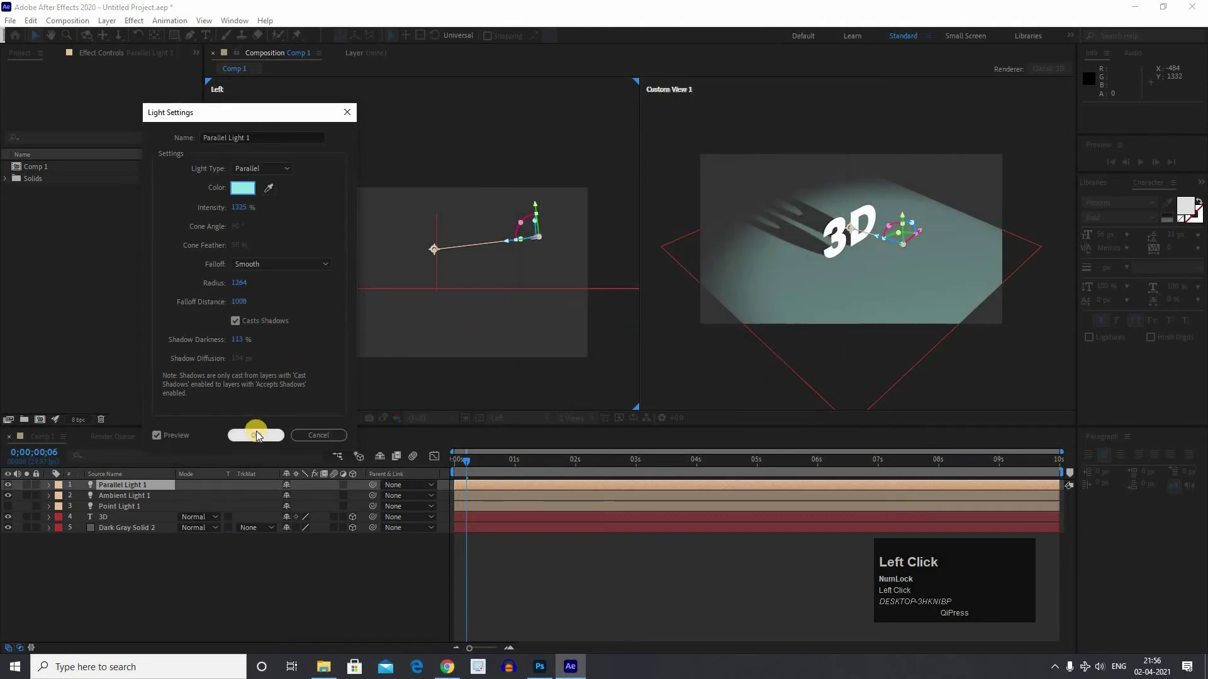
Step: Re-aim Parallel Light 1 so the text casts a long shadow across the floor, then deselect
click(627, 462)
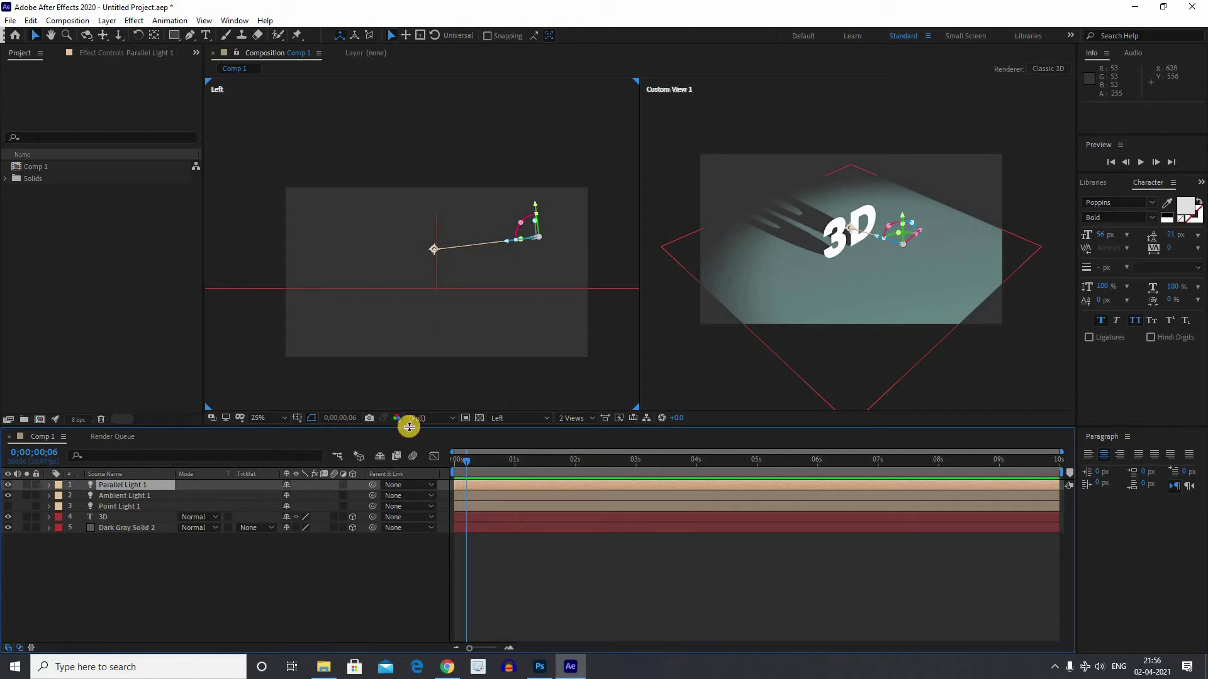
click(103, 571)
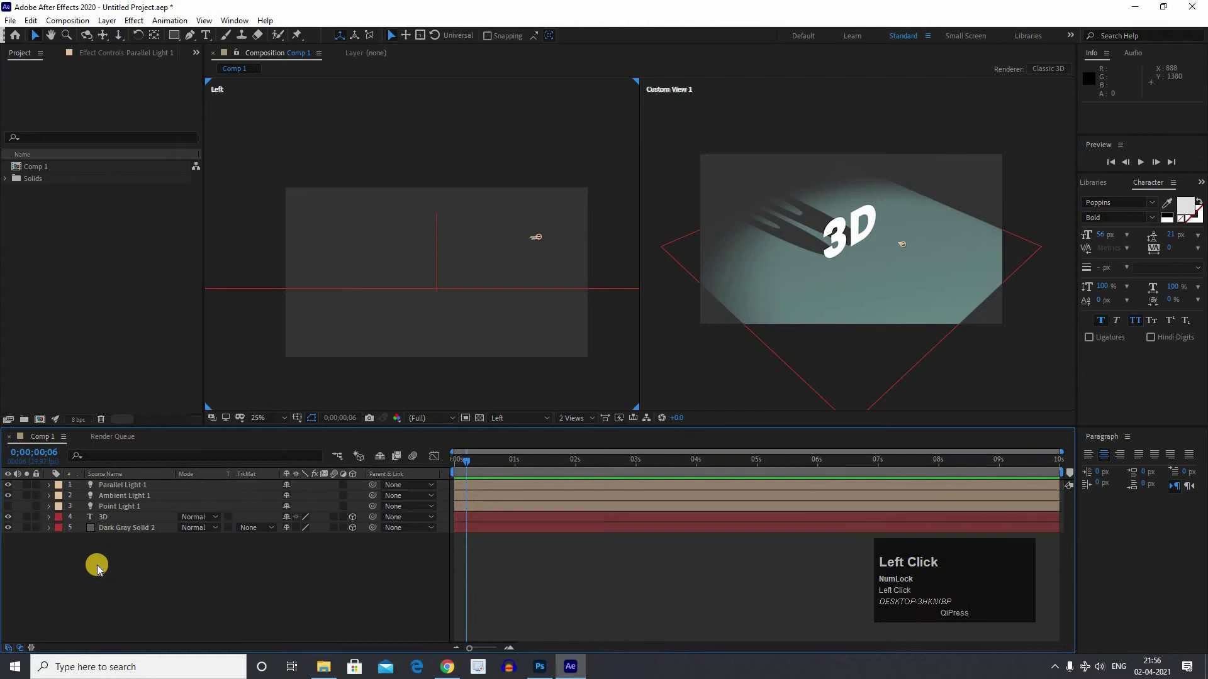
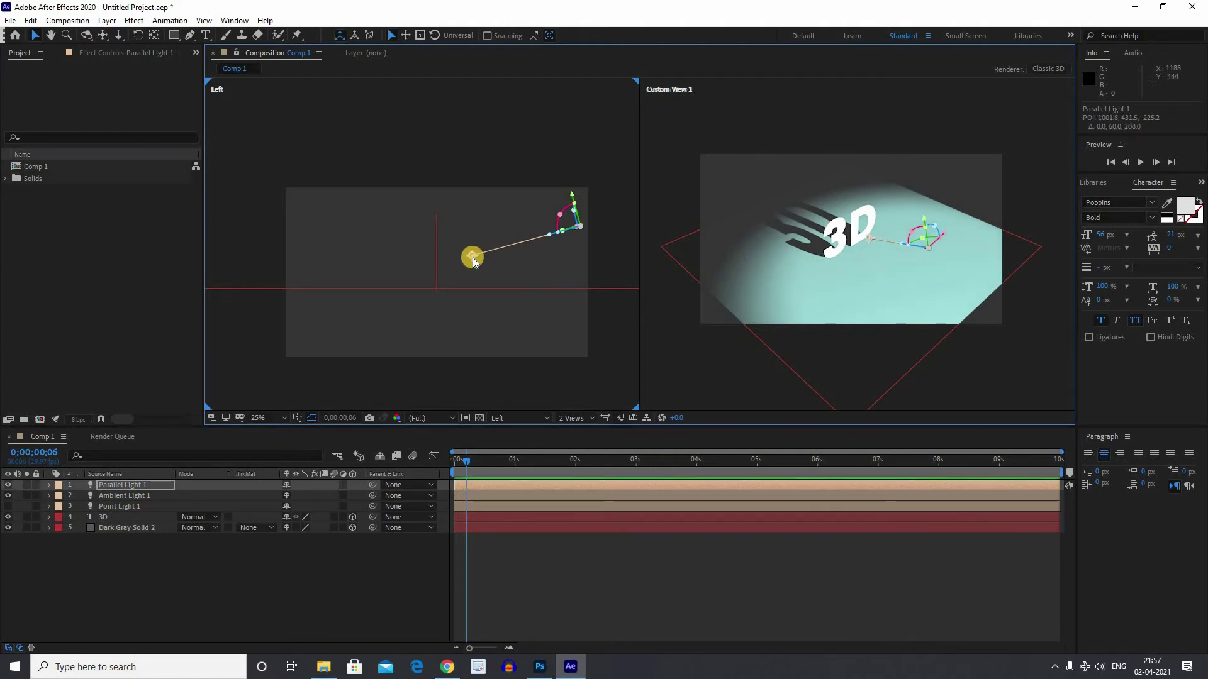
drag(113, 496, 469, 374)
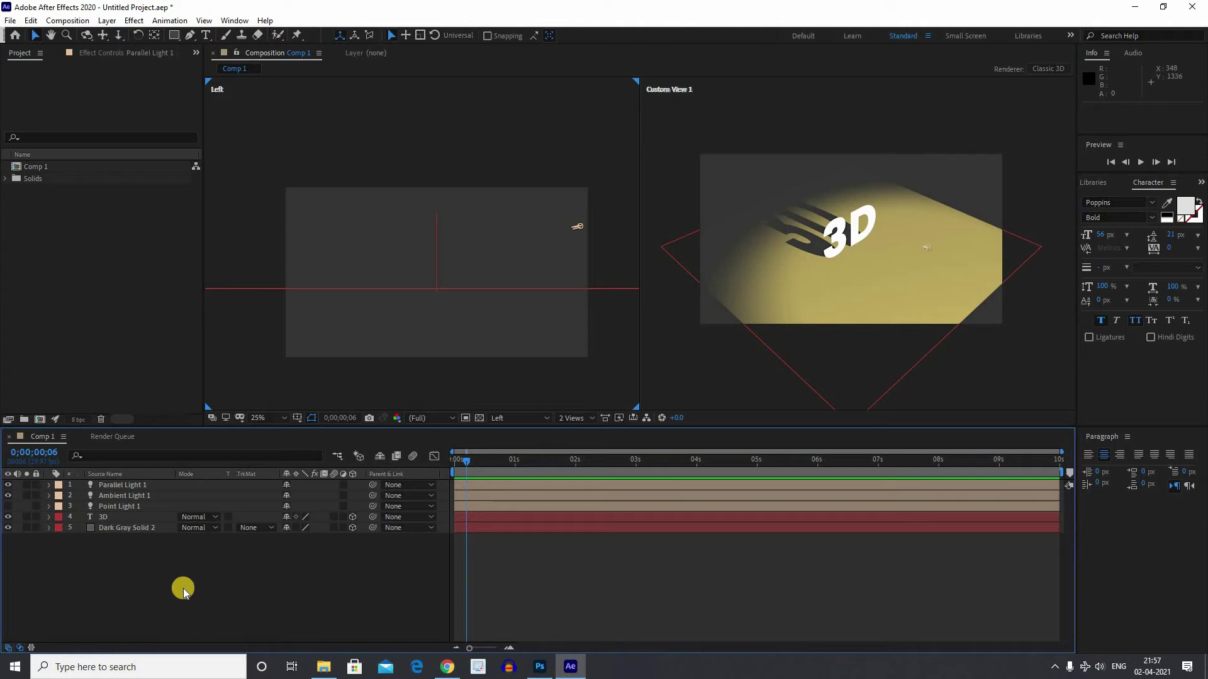
click(186, 584)
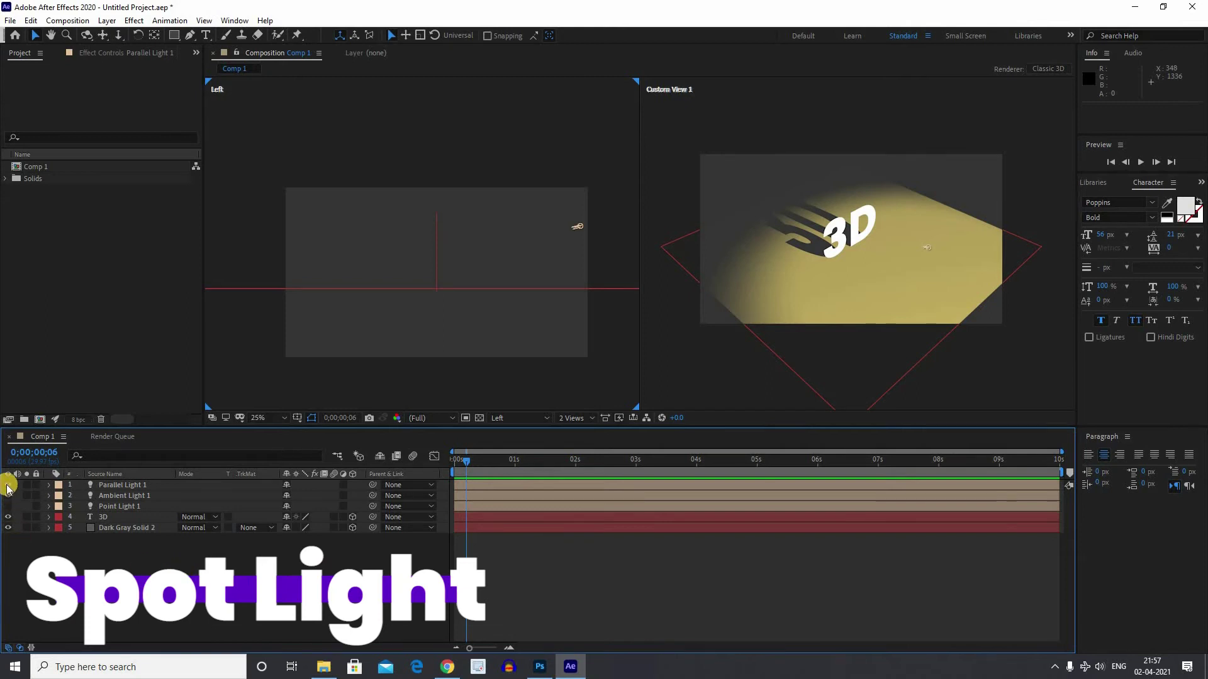
Step: Hide the earlier lights and add a yellow Spot light at 300% intensity that casts shadows
click(9, 493)
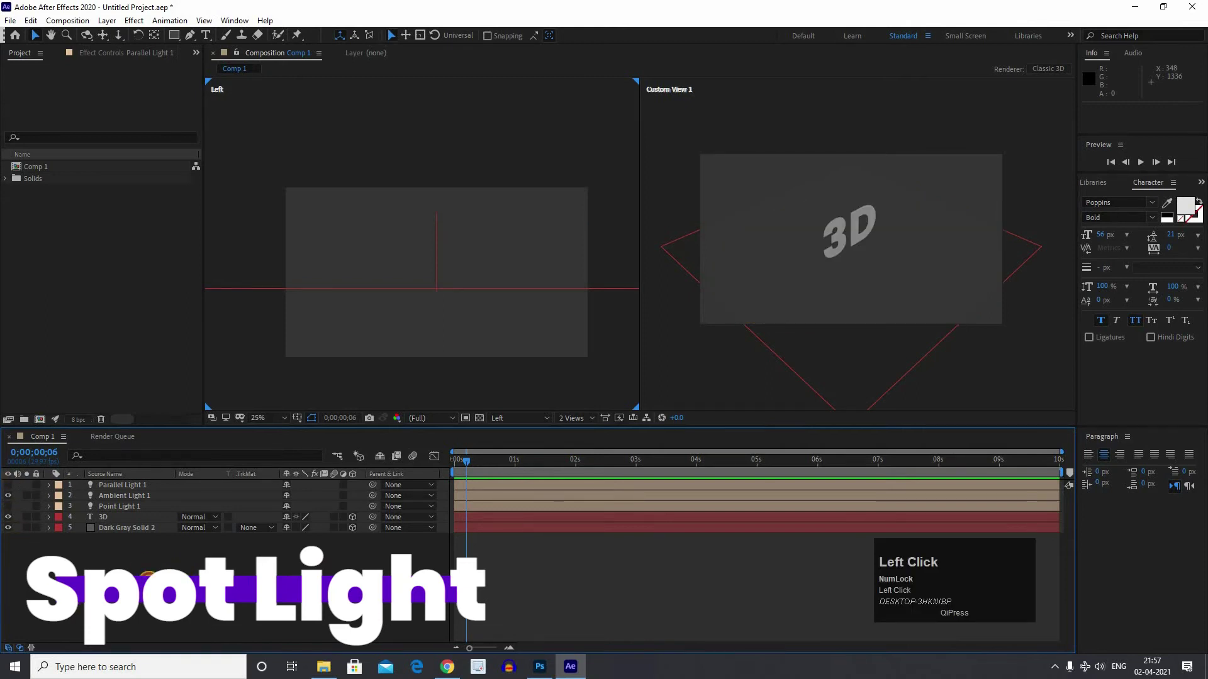
right_click(129, 563)
click(300, 445)
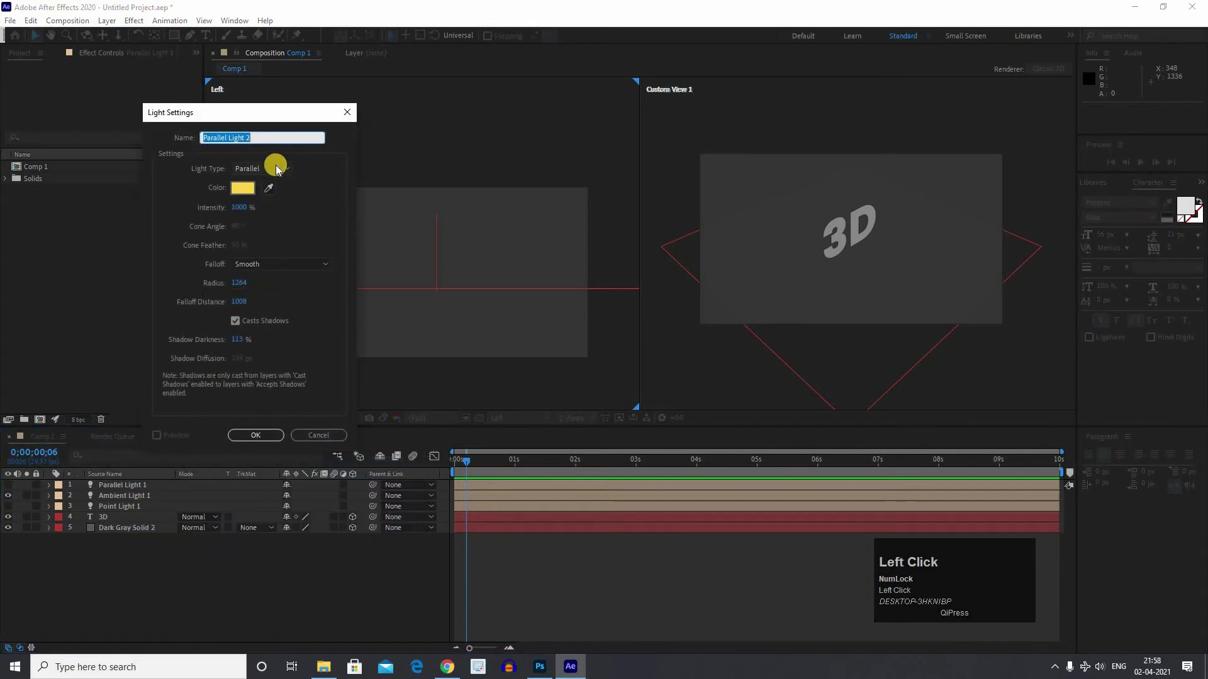
click(266, 202)
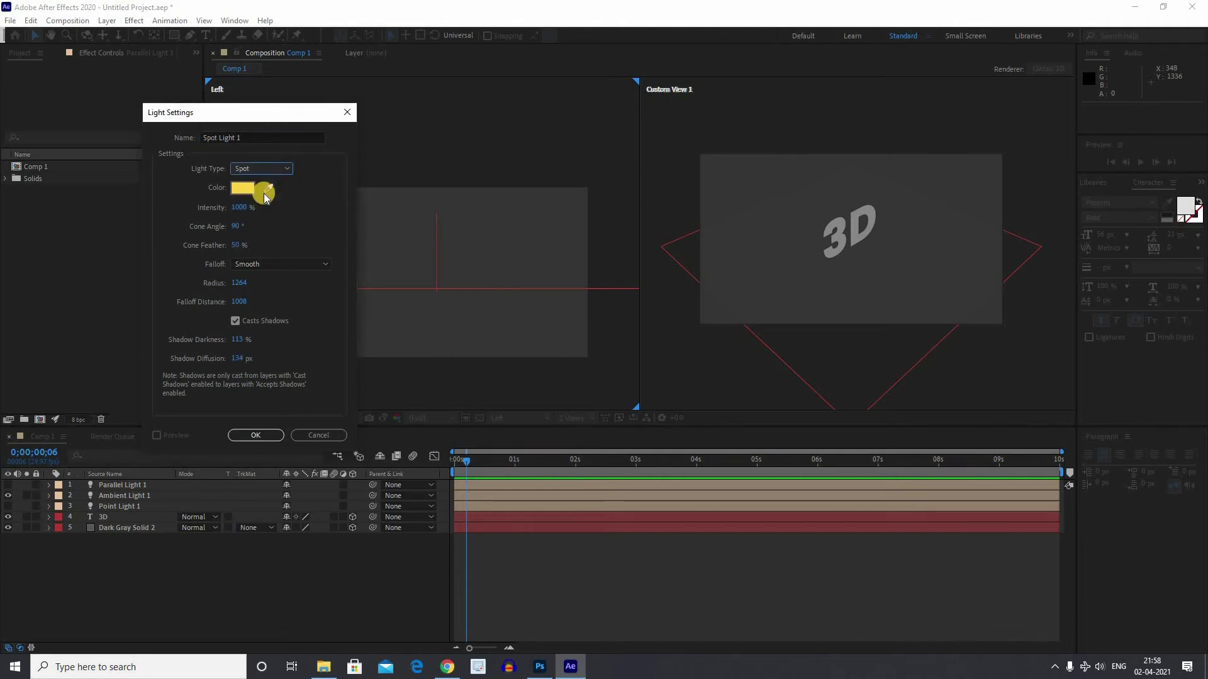
click(813, 280)
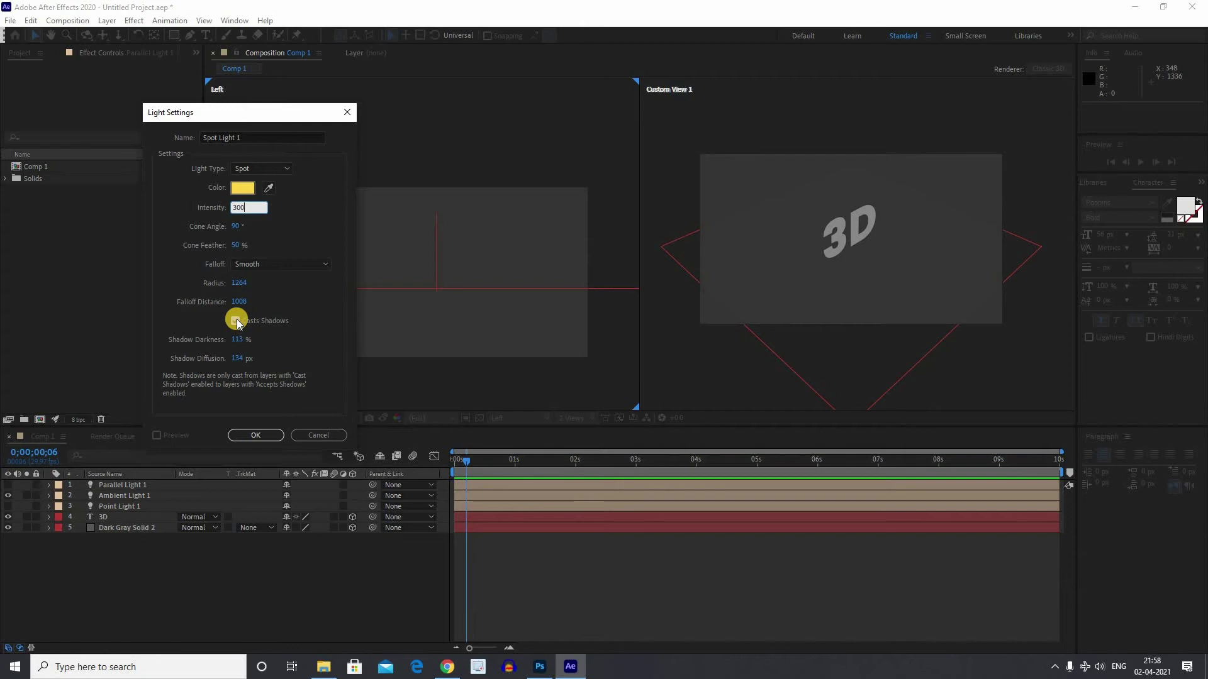
click(239, 328)
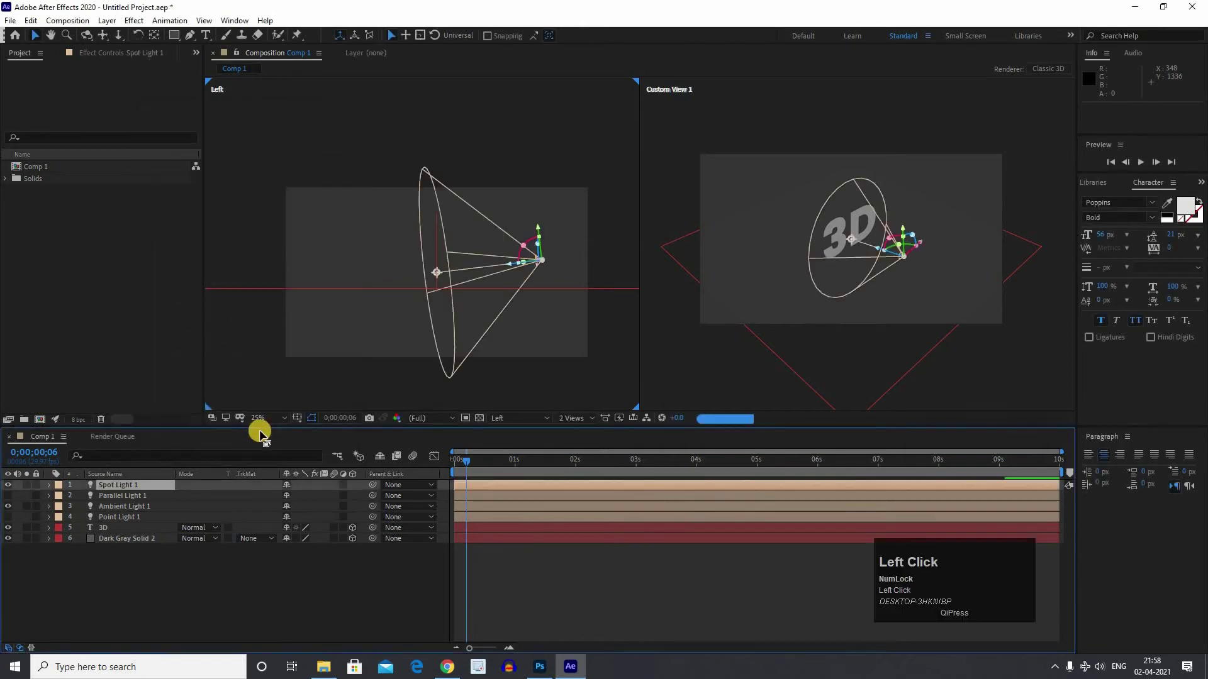
Step: Select Spot Light 1 and nudge its position so its beam lights the 3D text
scroll(up, 3)
scroll(down, 3)
click(855, 312)
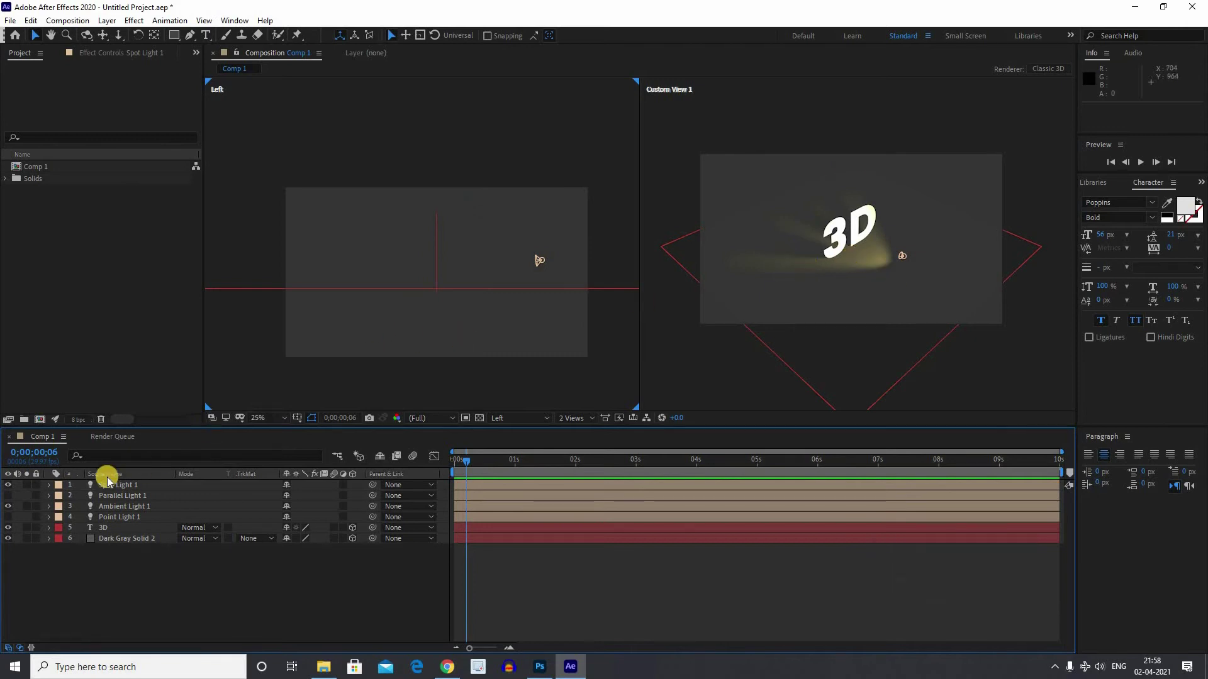
drag(560, 273, 519, 462)
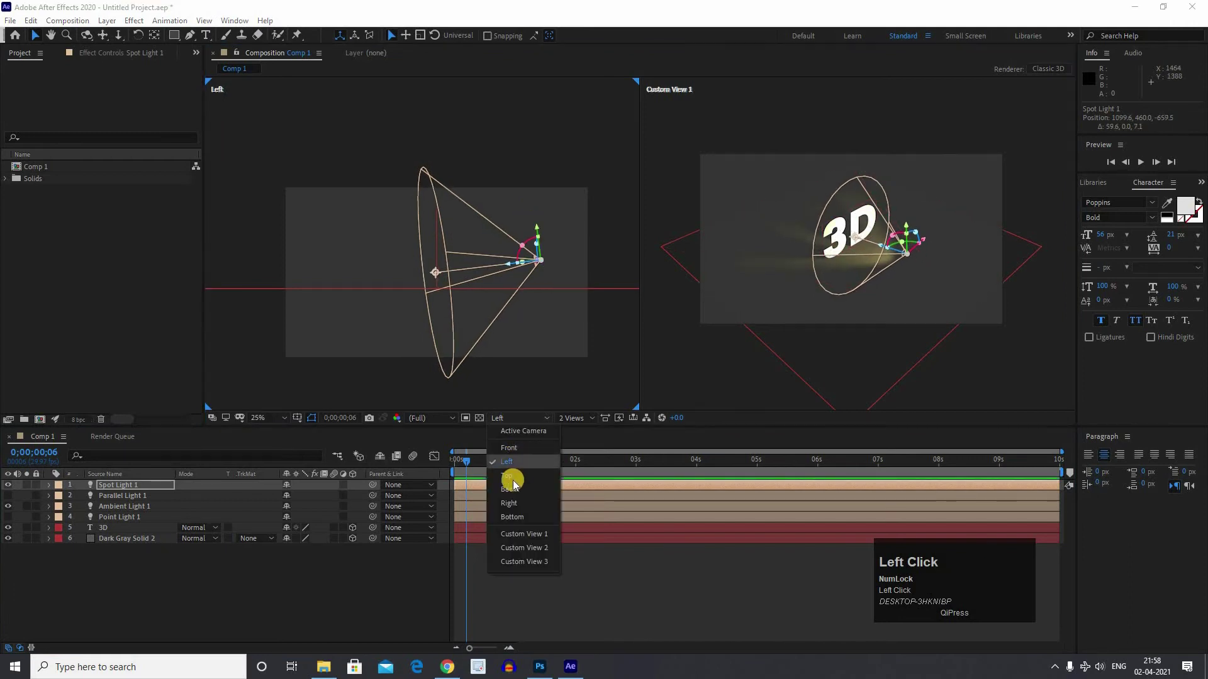
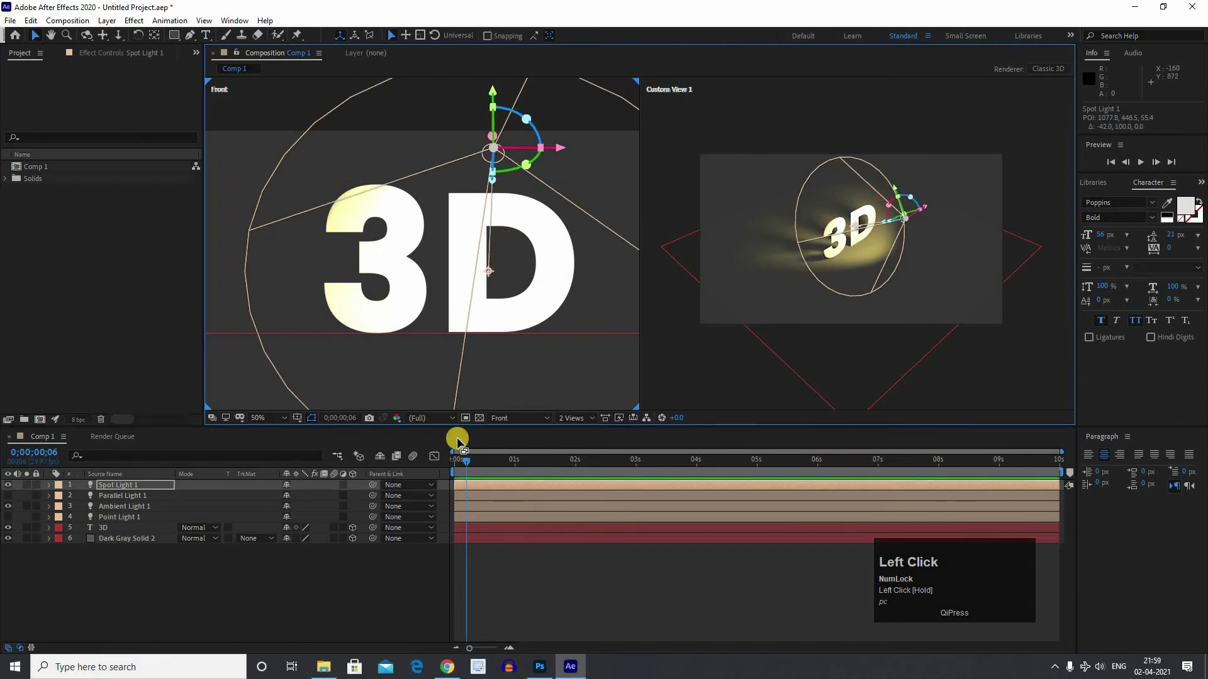
Step: Set the left viewport to Top, zoom out, and activate the Custom View 1 viewport
click(515, 464)
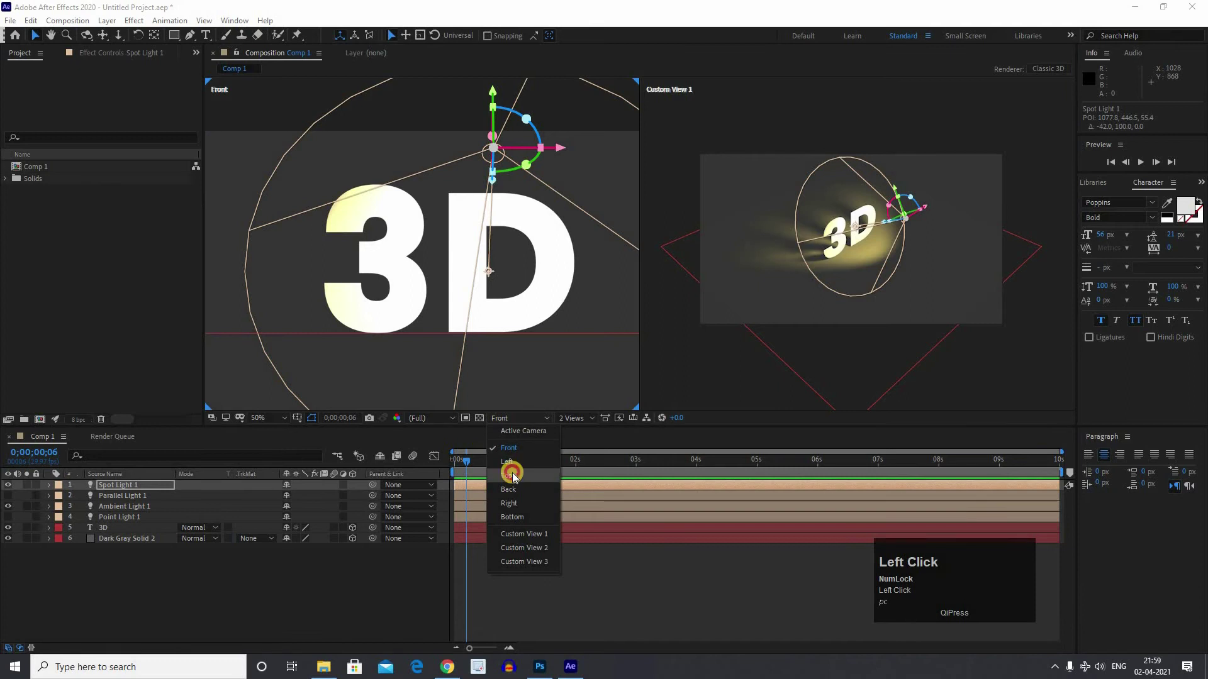
scroll(down, 3)
scroll(up, 3)
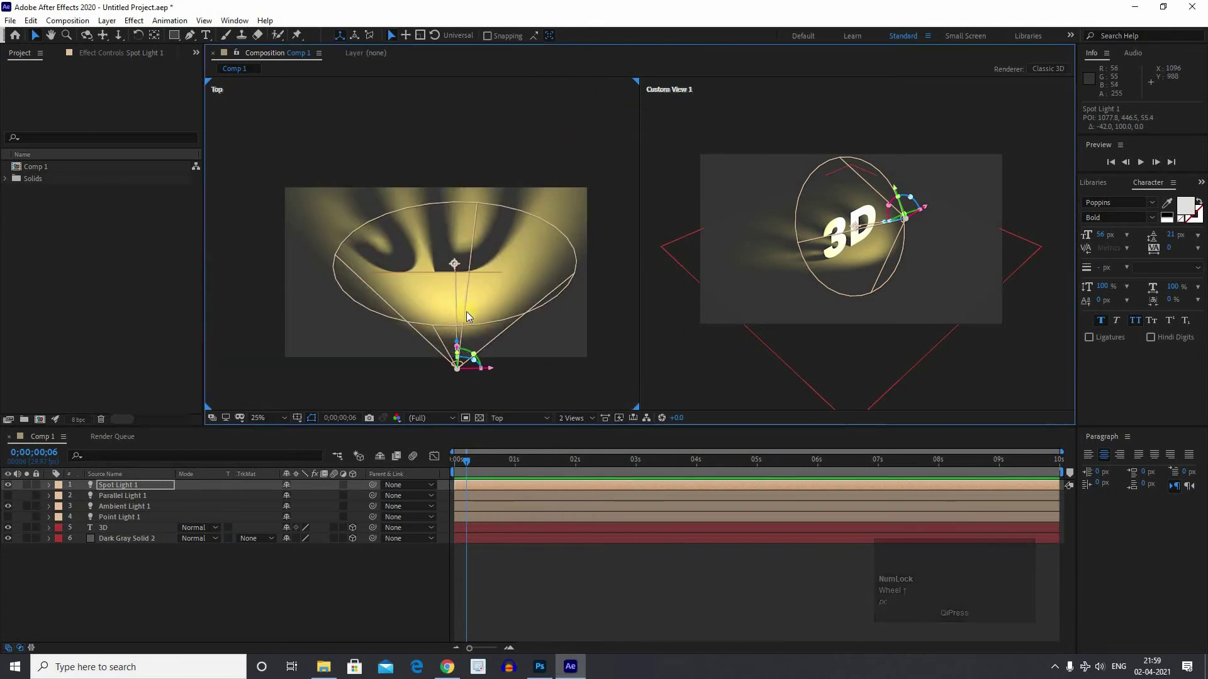
scroll(down, 3)
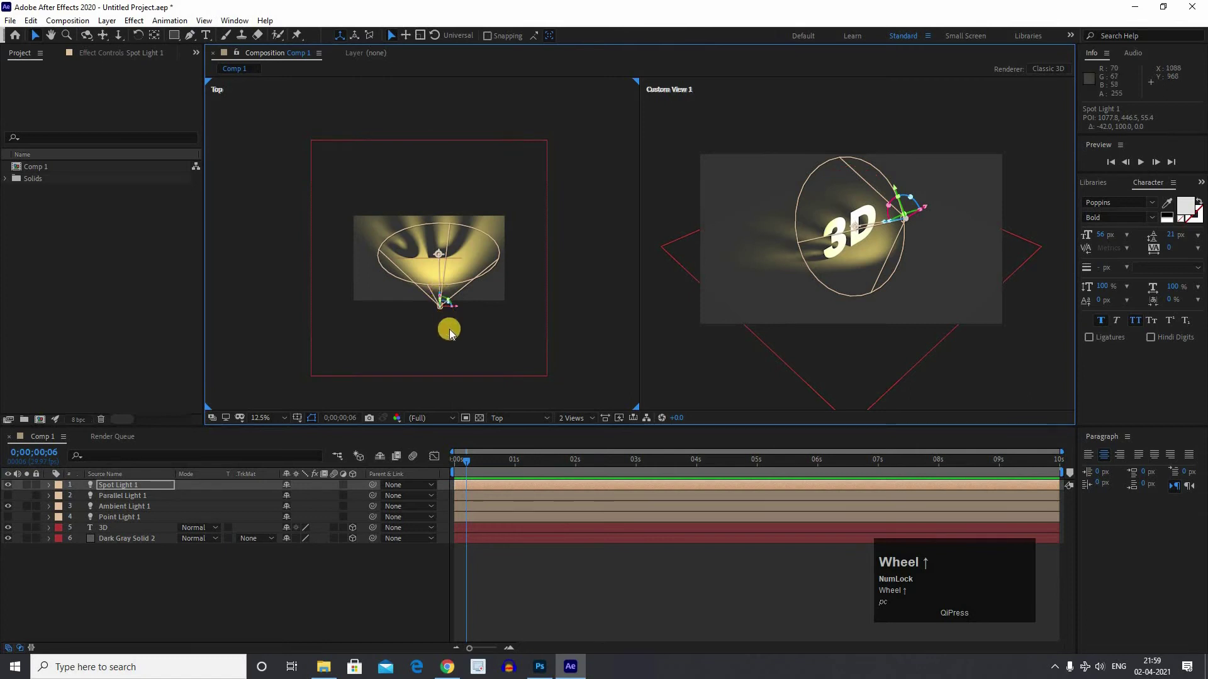
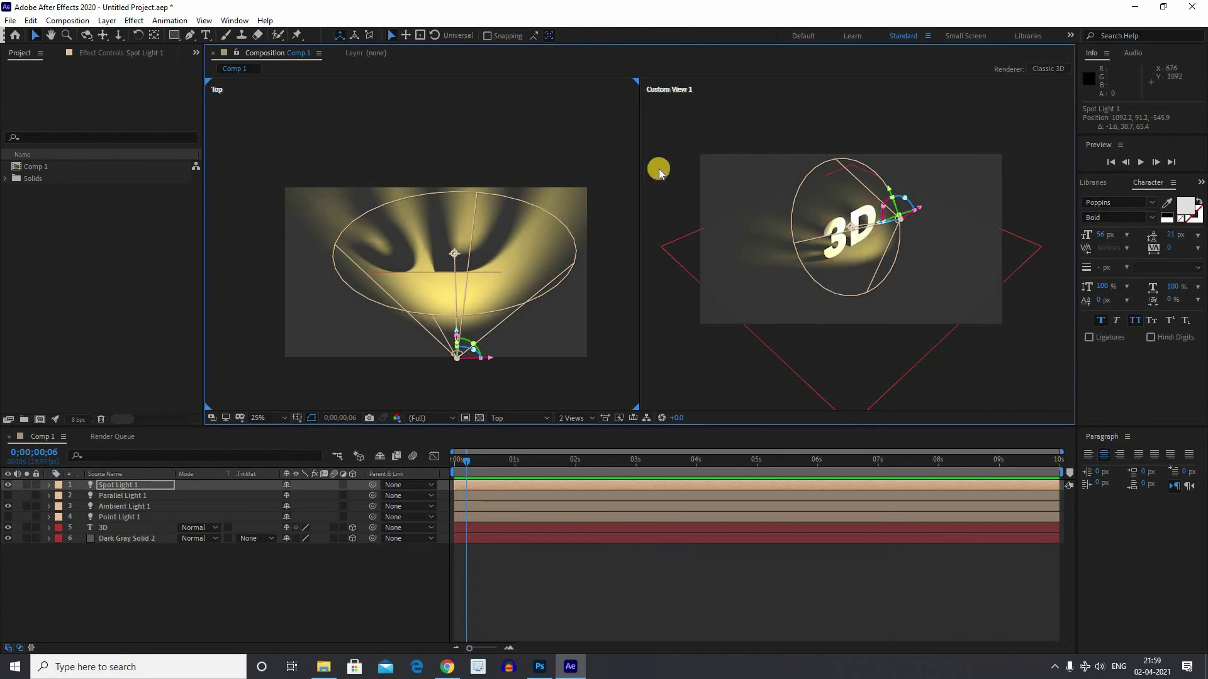
click(894, 271)
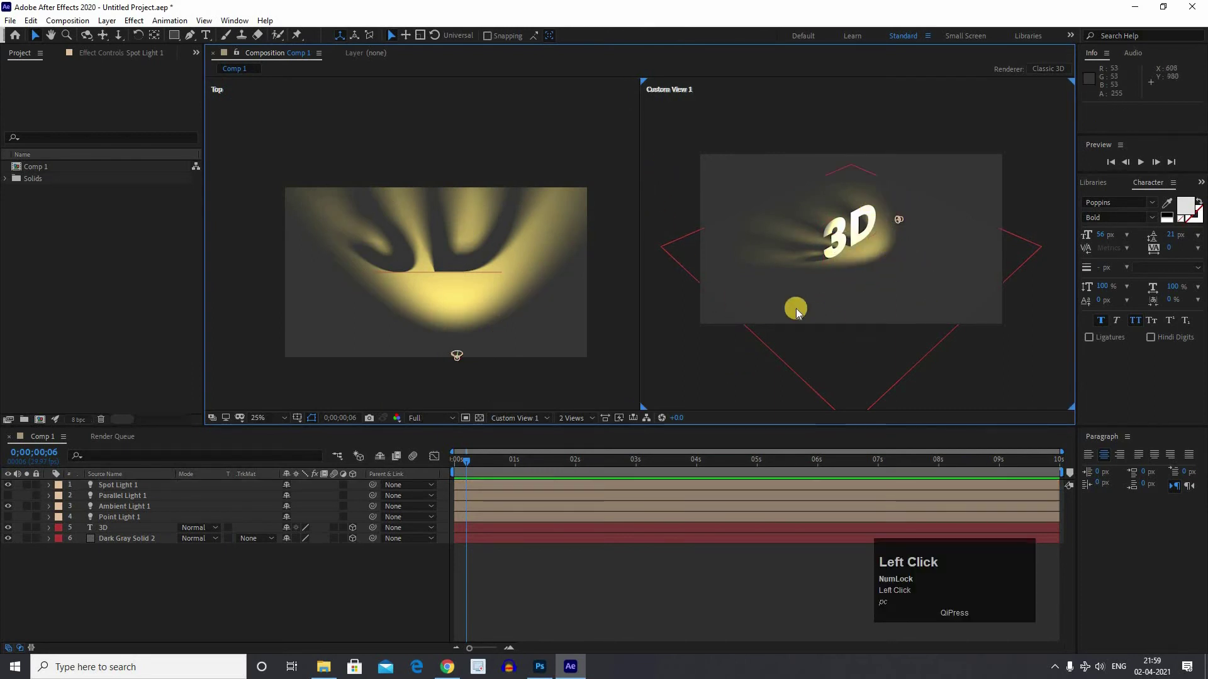
Step: Reopen Spot Light 1's settings showing yellow, 300% intensity and 90° cone angle
text(pc)
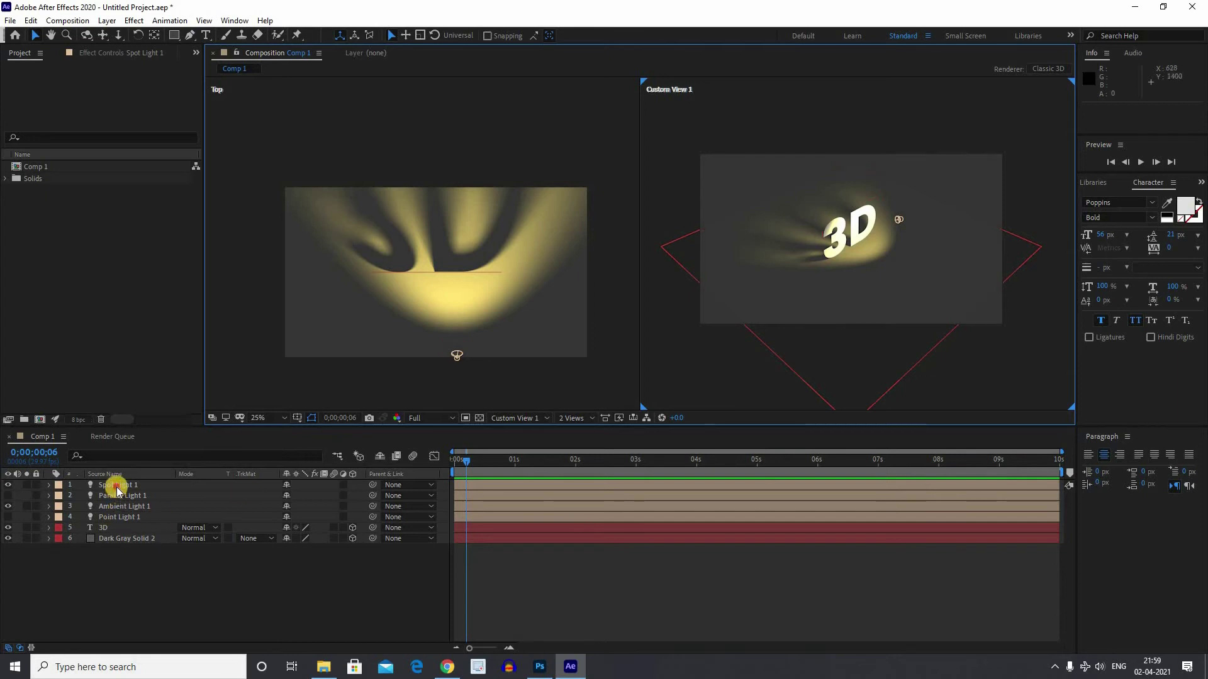
text(pc)
click(119, 495)
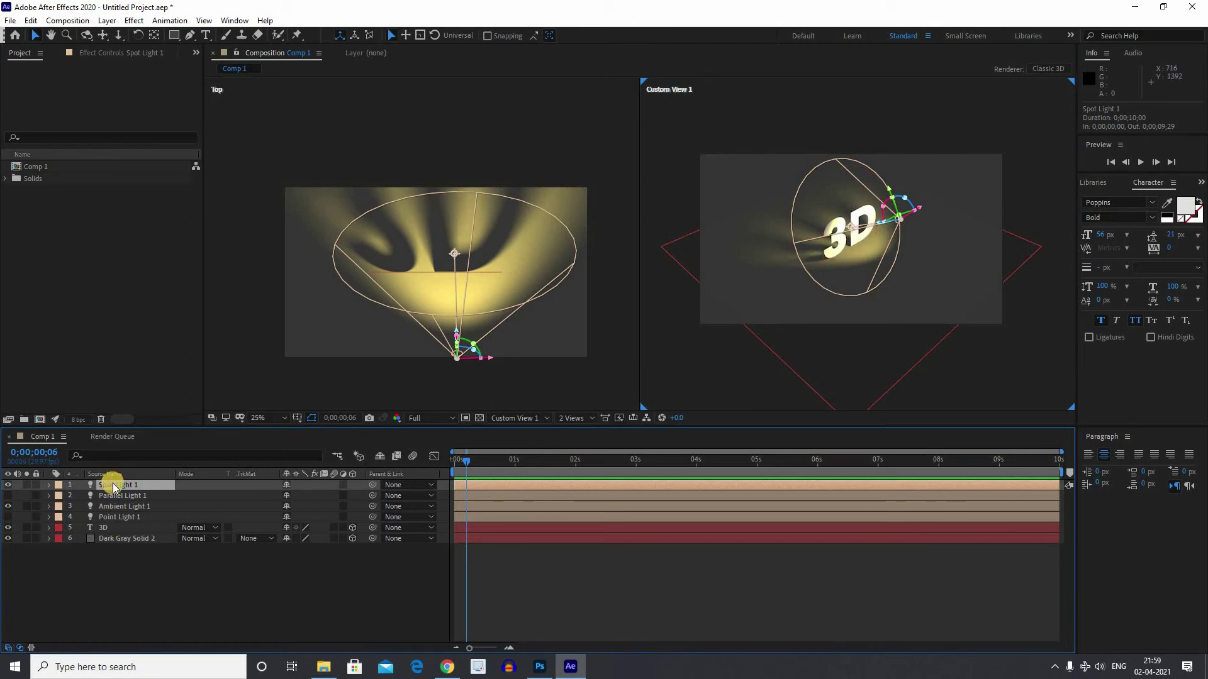
Step: Lower Spot Light 1's intensity to 288% with the cone angle kept at 90°
text(pc)
drag(116, 494, 188, 290)
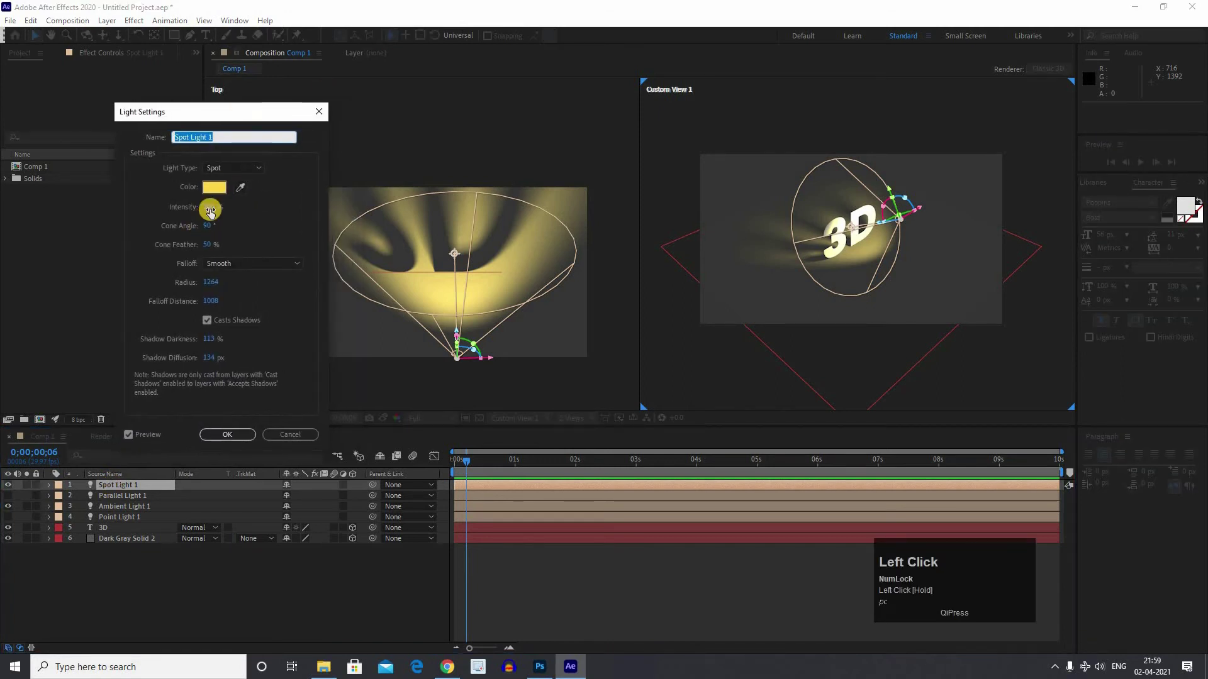
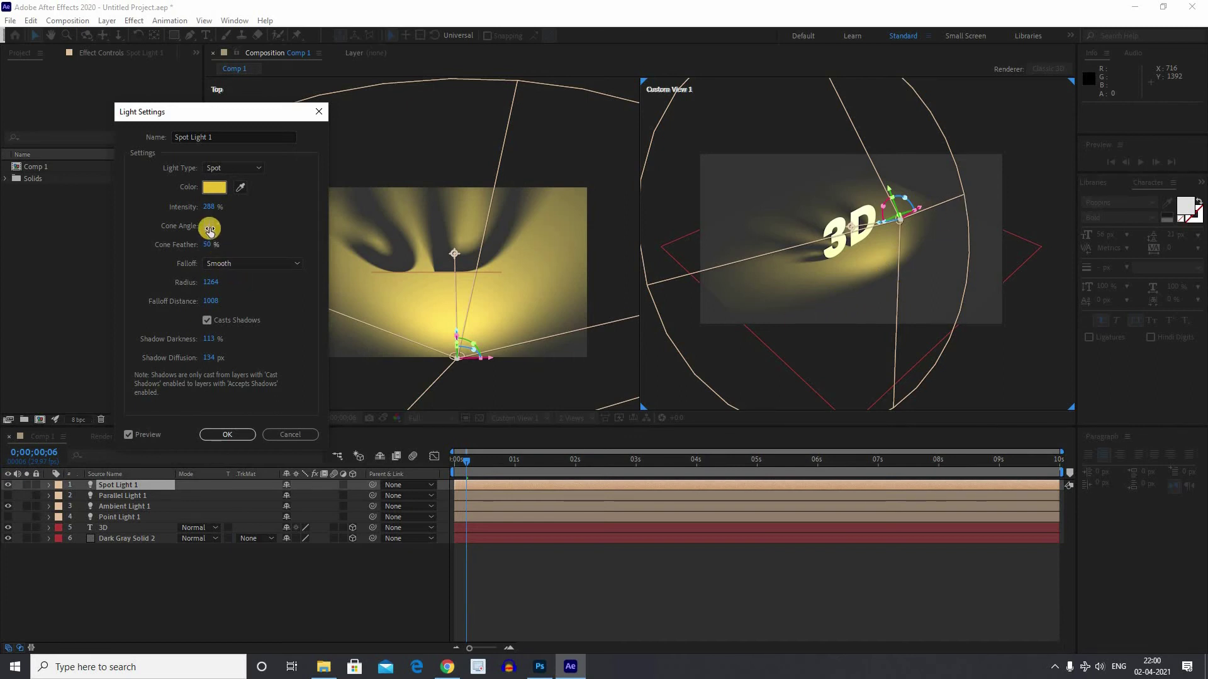
click(602, 291)
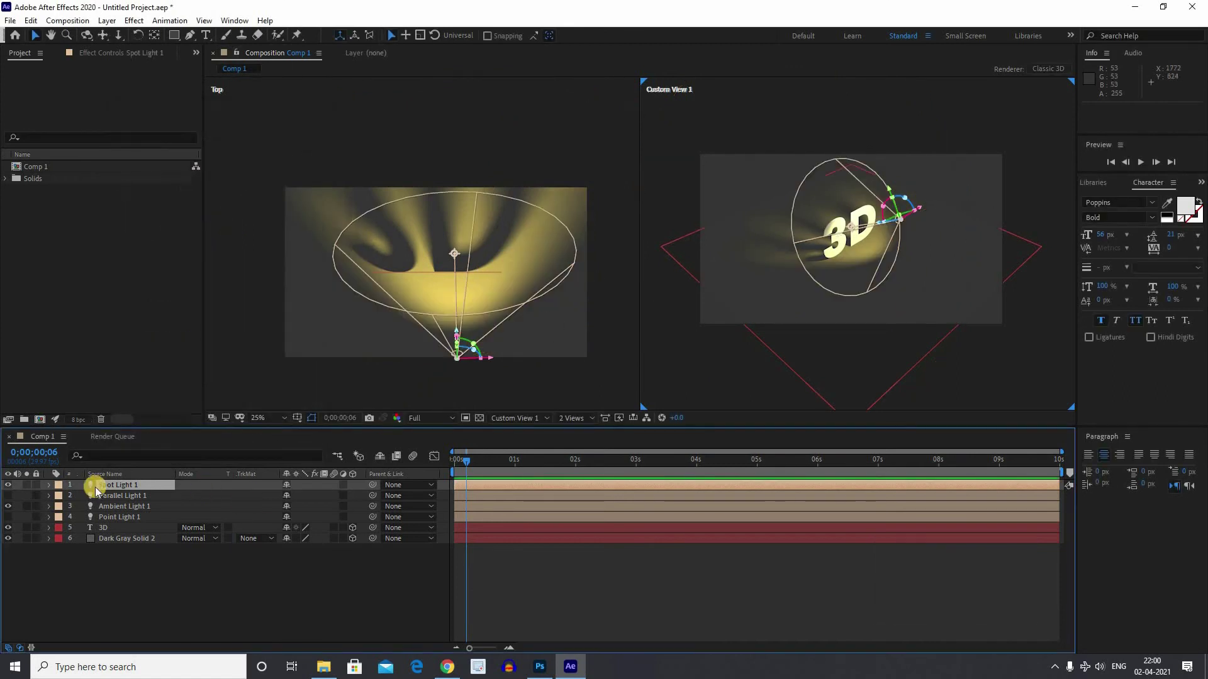
Step: Set Spot Light 1 to a 135° cone, 82% feather, radius 50 and falloff distance 862
click(296, 305)
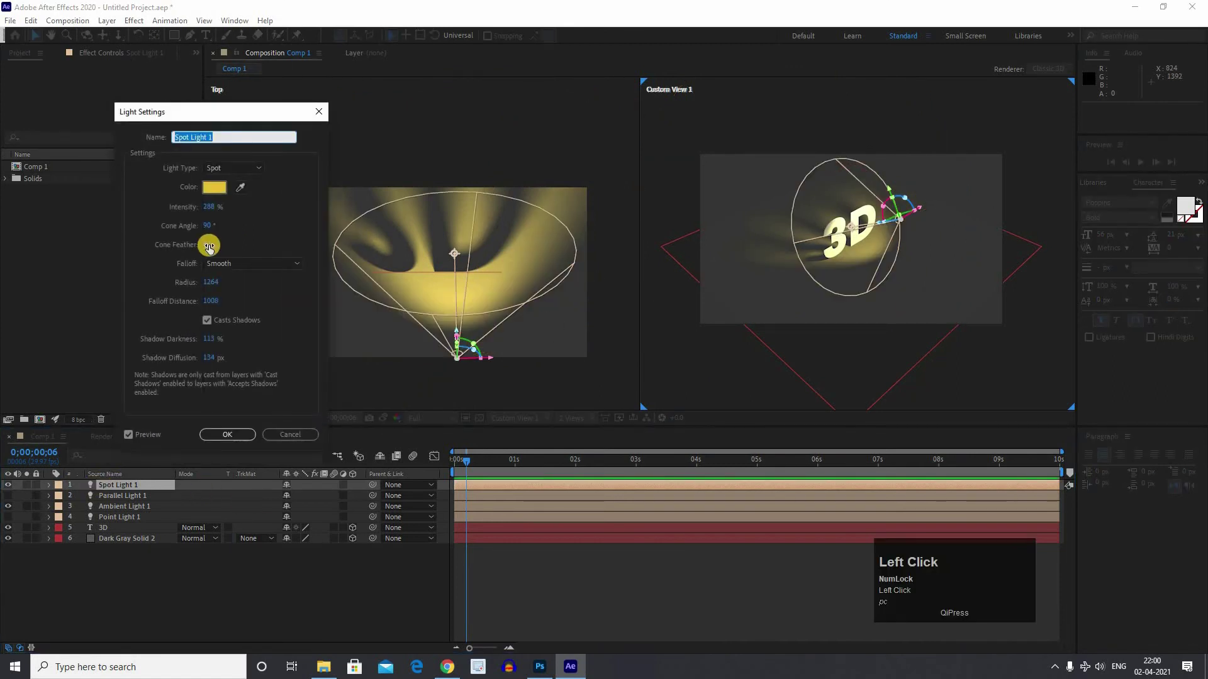
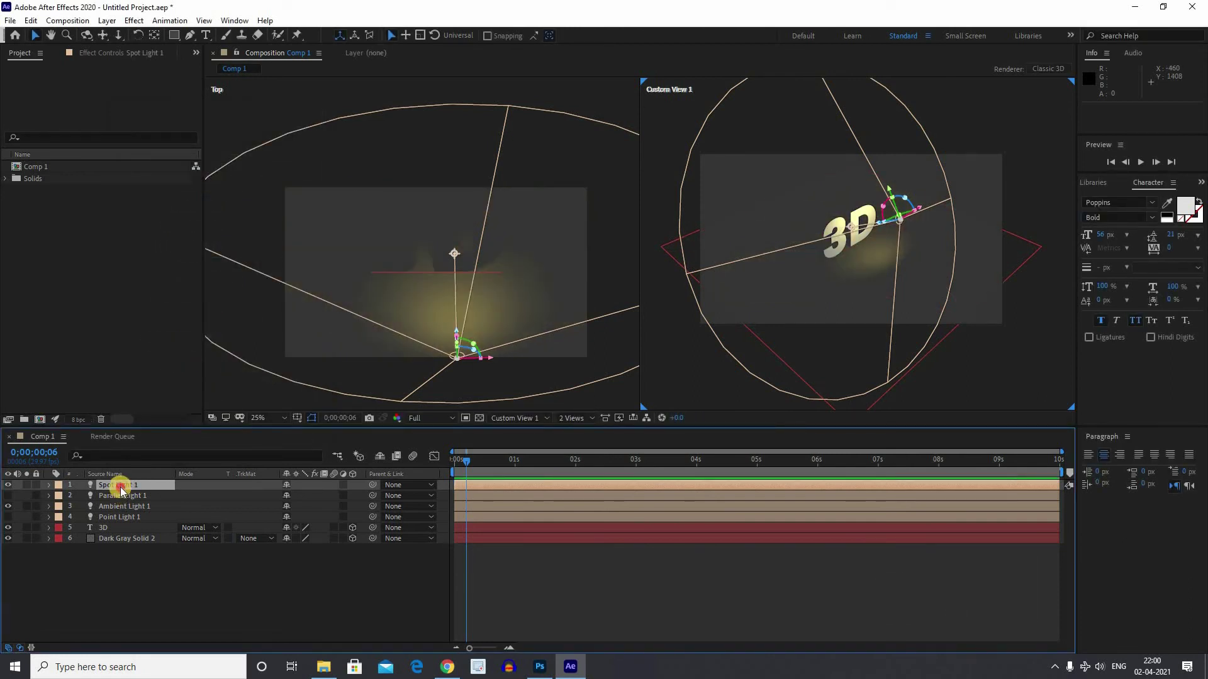
click(191, 447)
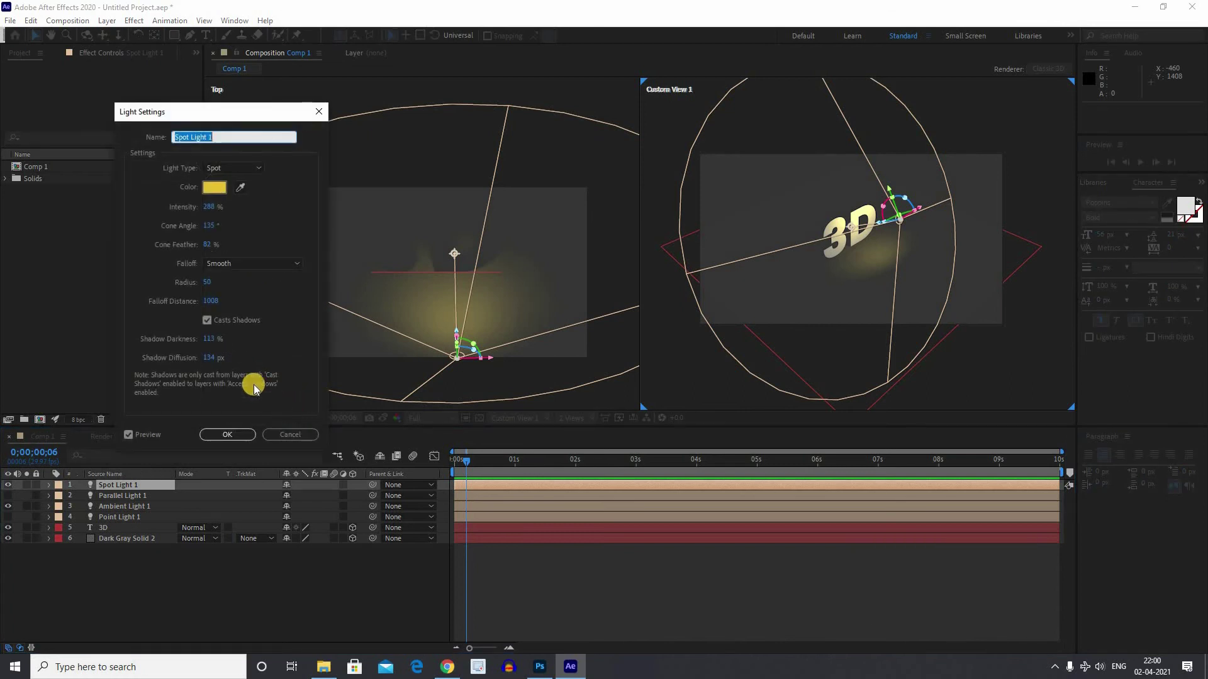